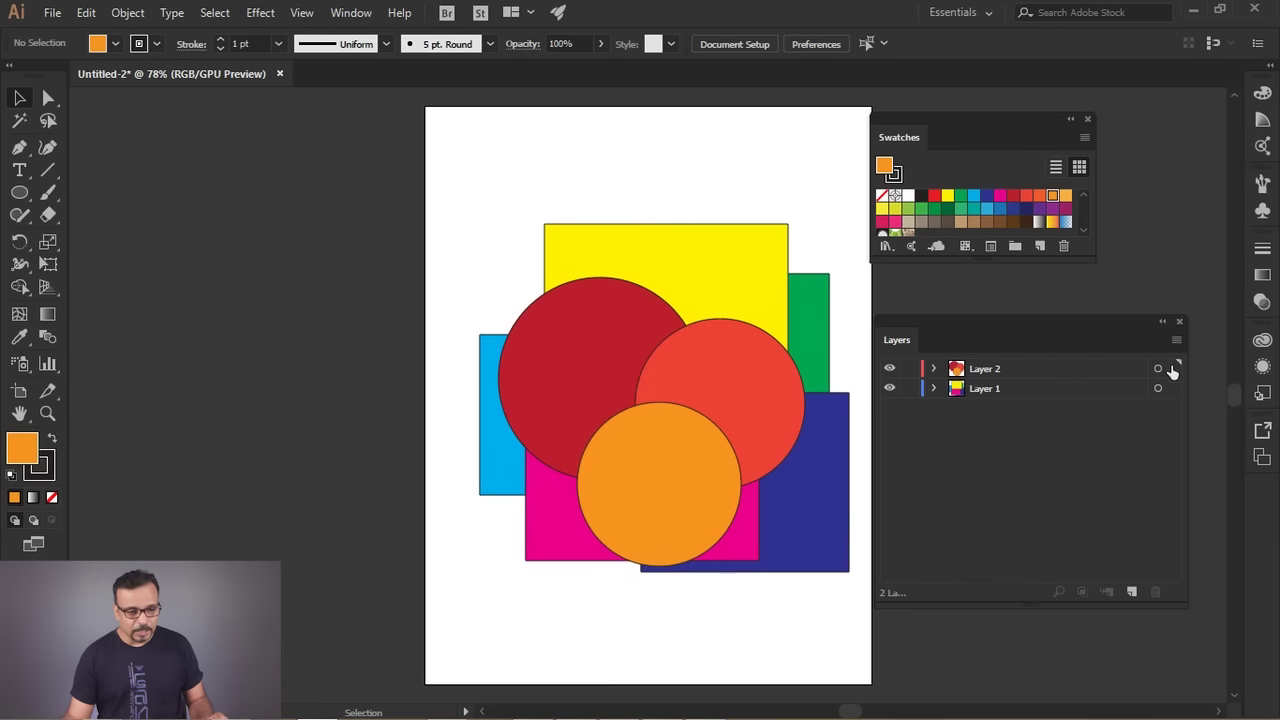
Target Layer 2 so its three circles are selected together.
left_click(1160, 376)
scroll("up", 3)
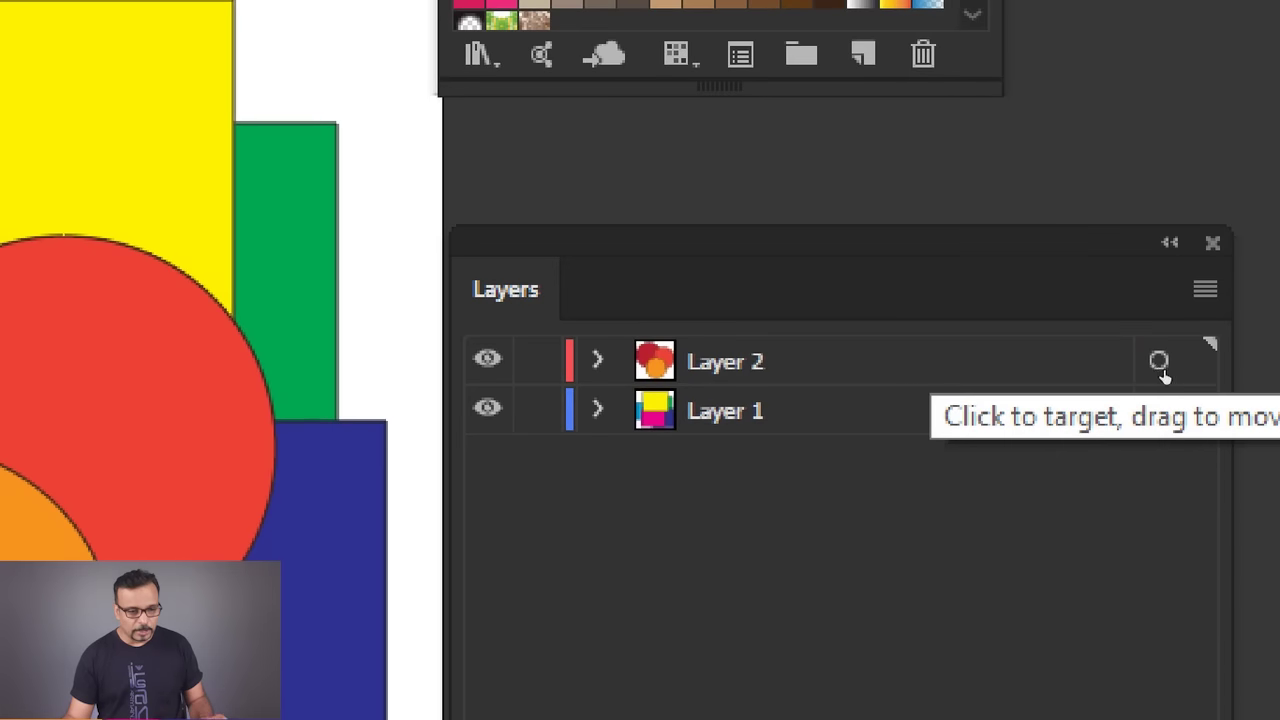
scroll("down", 3)
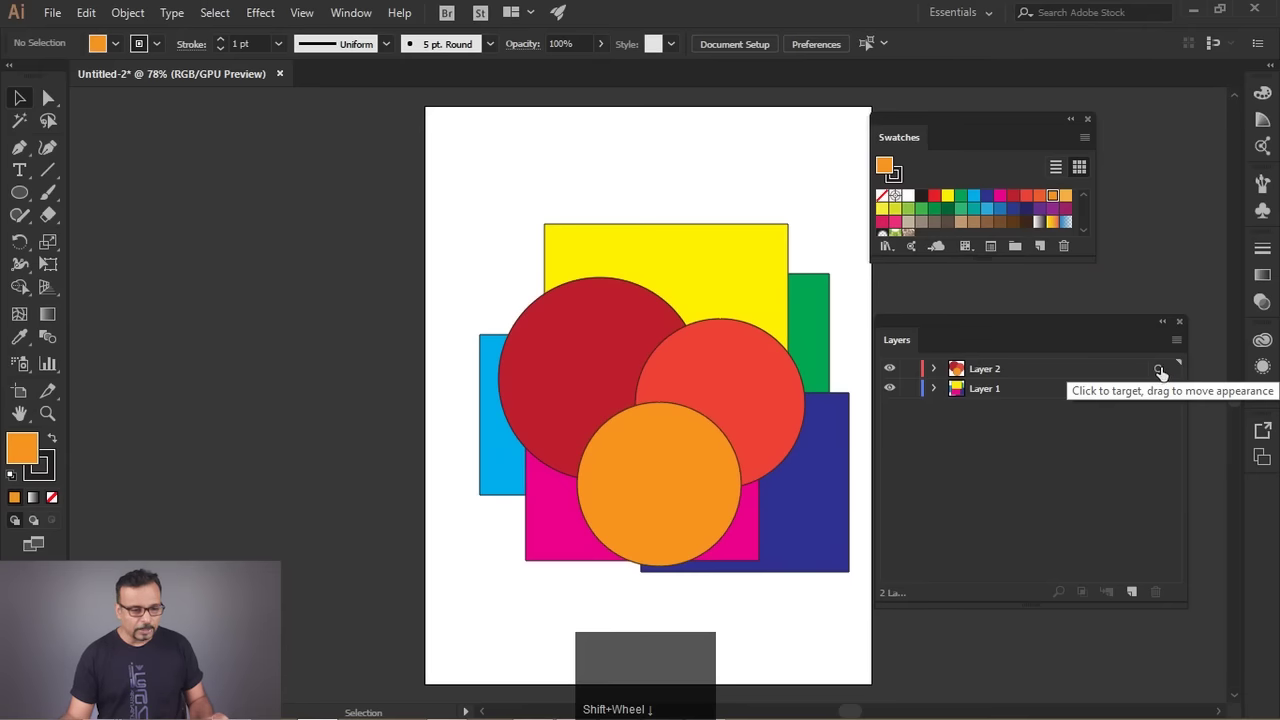
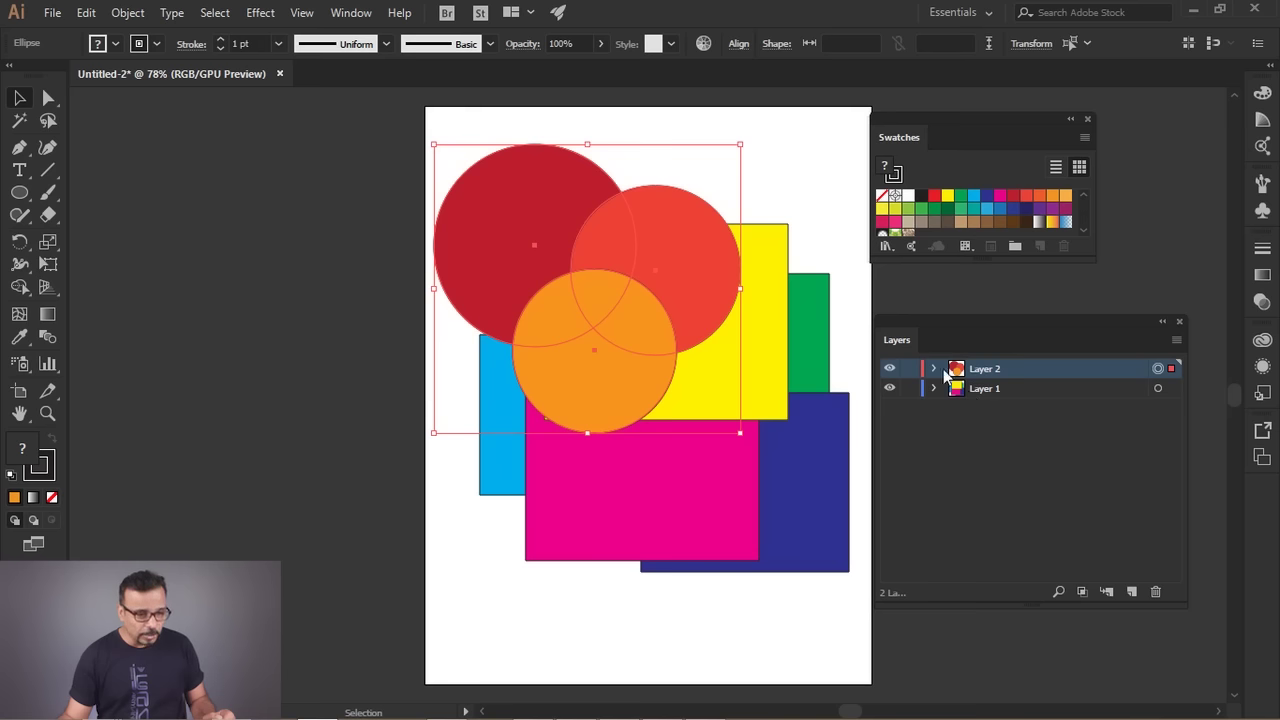
left_click_drag(1044, 373, 818, 199)
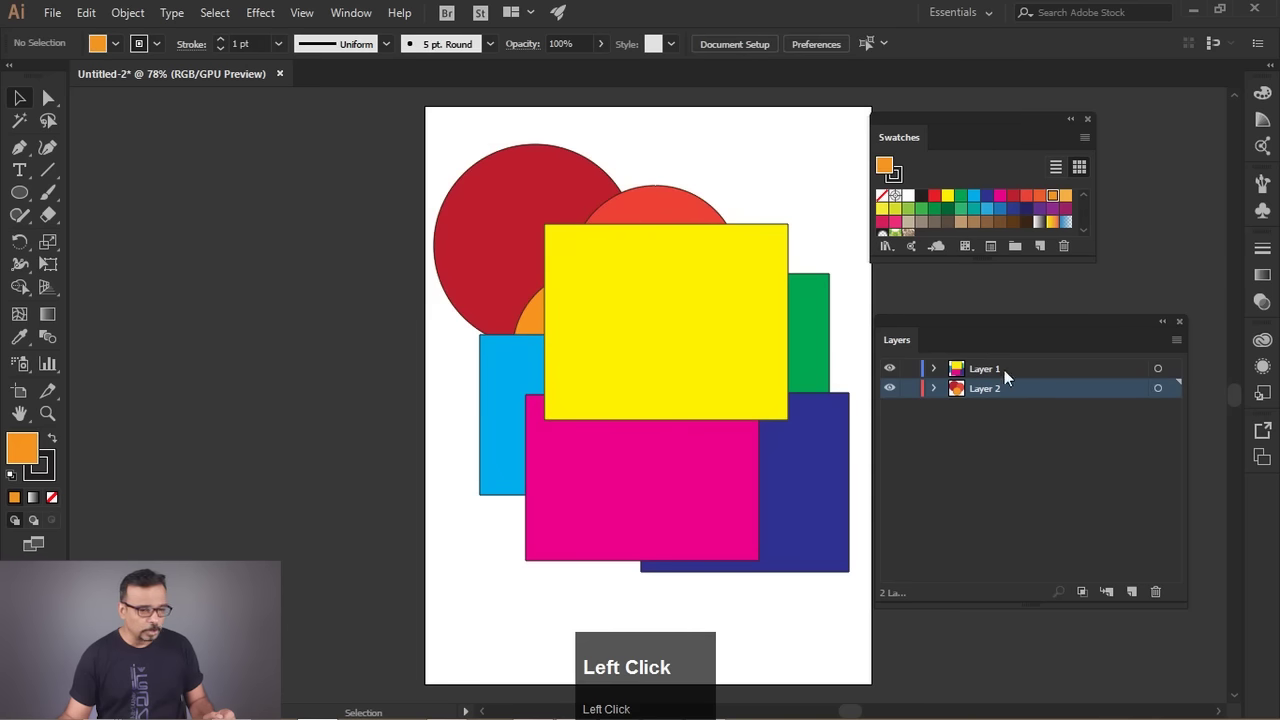
left_click_drag(1040, 377, 1029, 419)
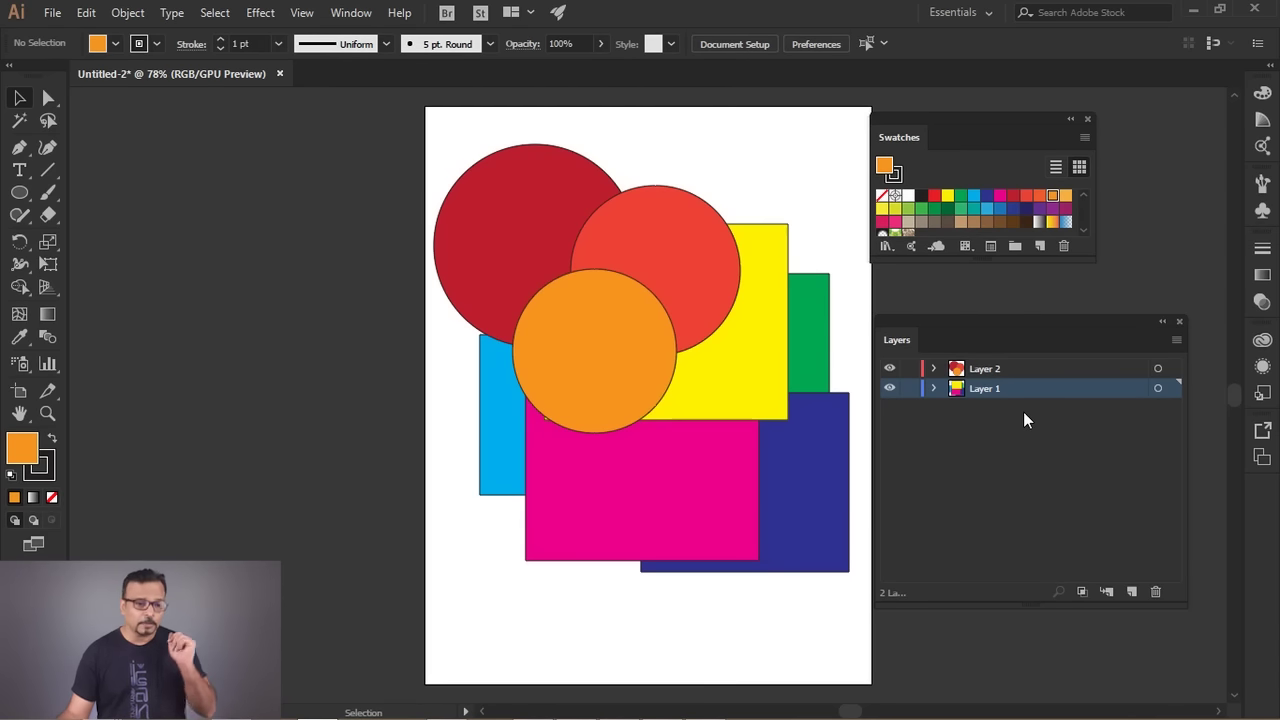
left_click_drag(432, 140, 1119, 526)
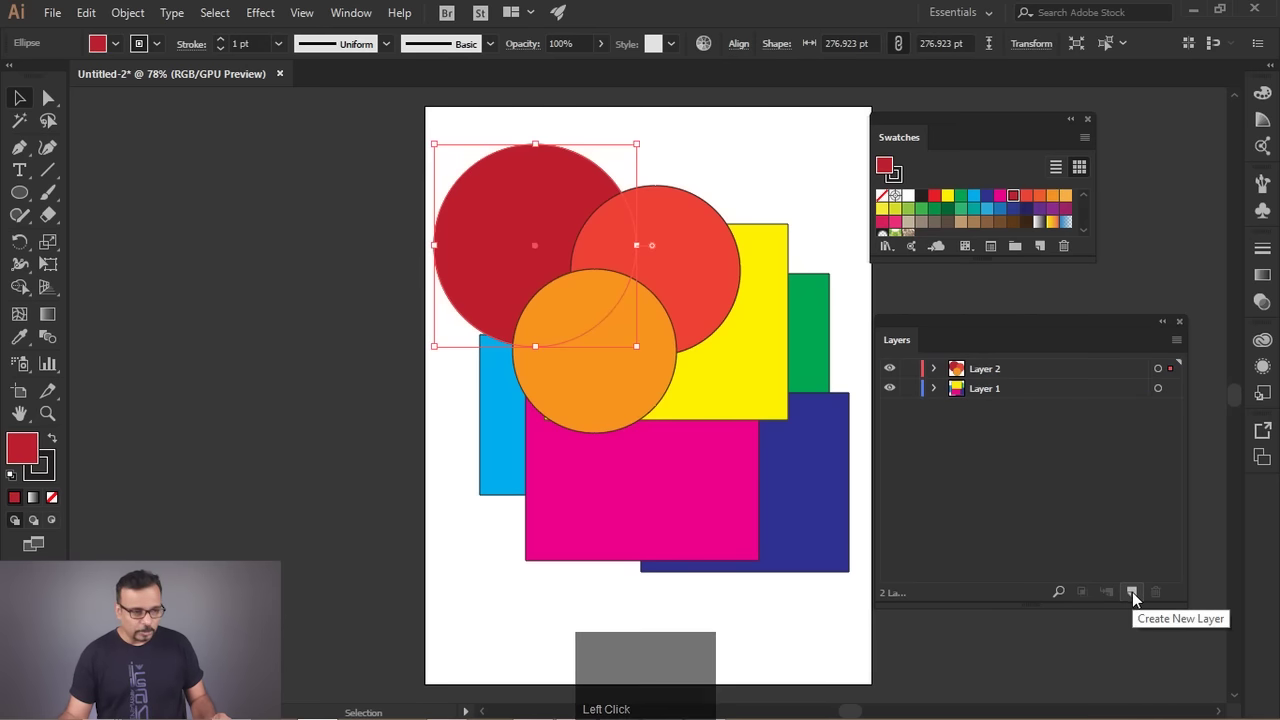
left_click(777, 191)
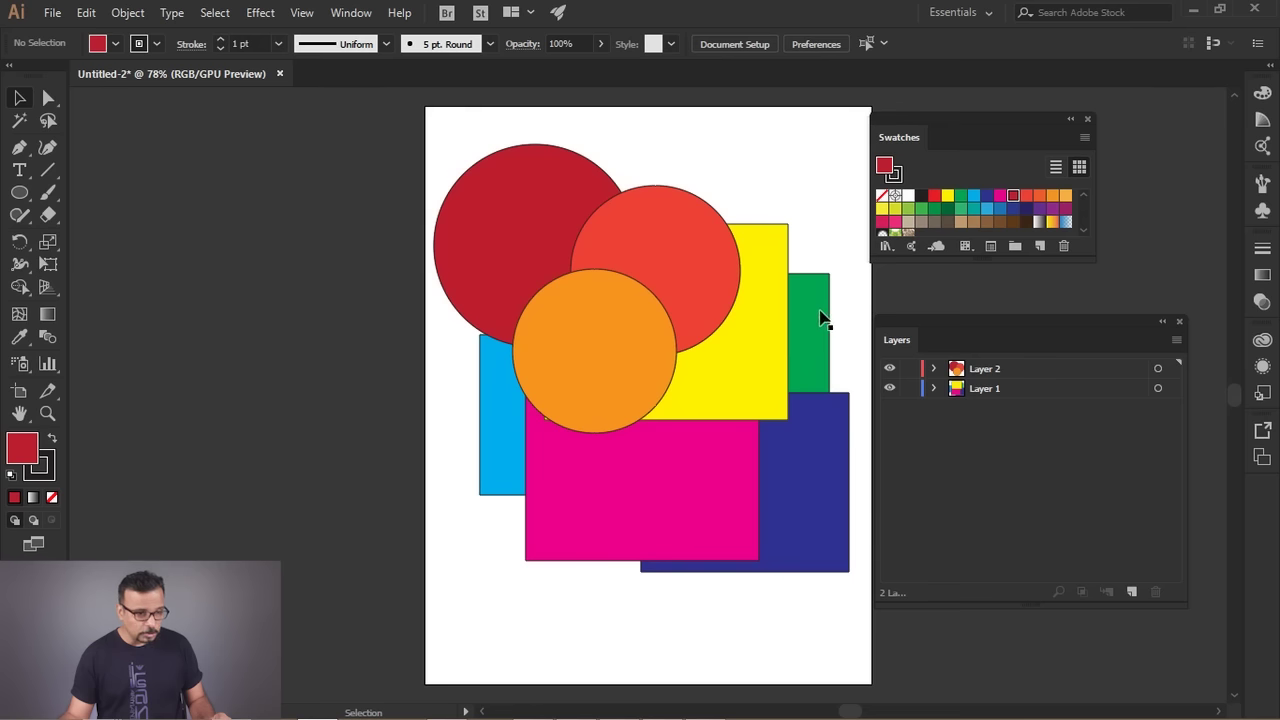
left_click(825, 316)
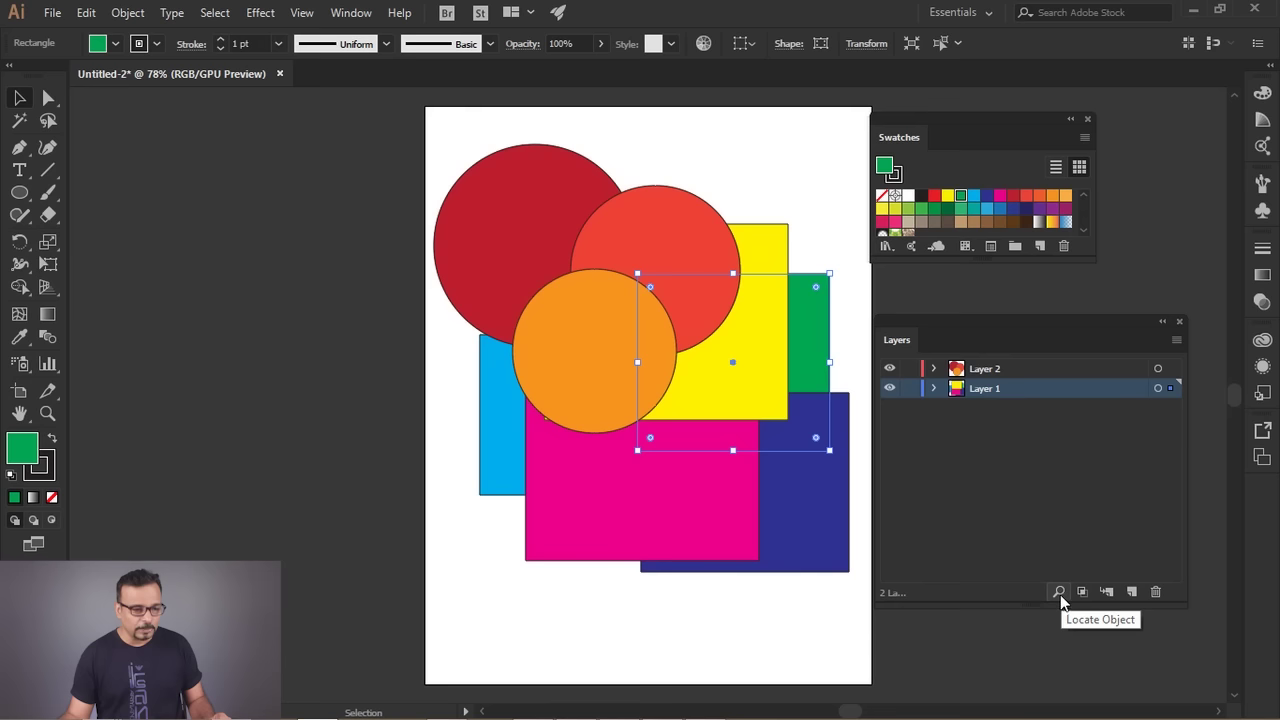
Test that the locked green rectangle stays fixed, undo the move, then delete Layer 2 with its circles.
left_click(1063, 602)
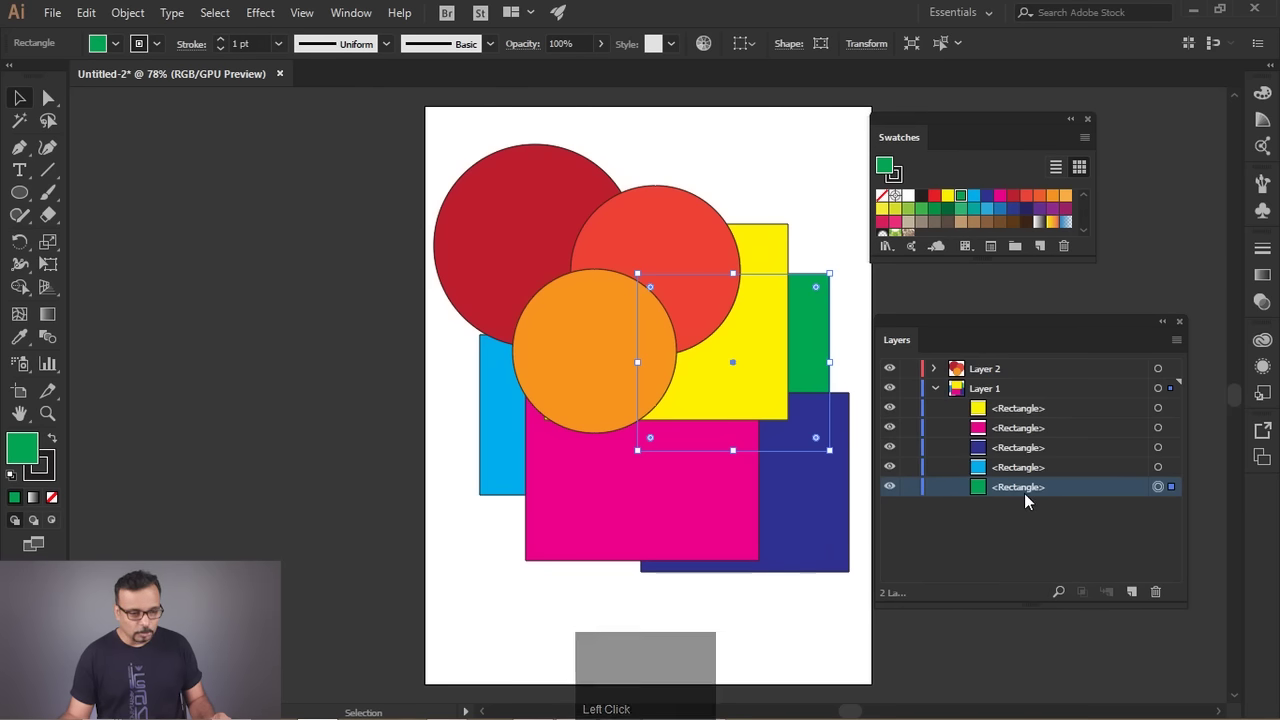
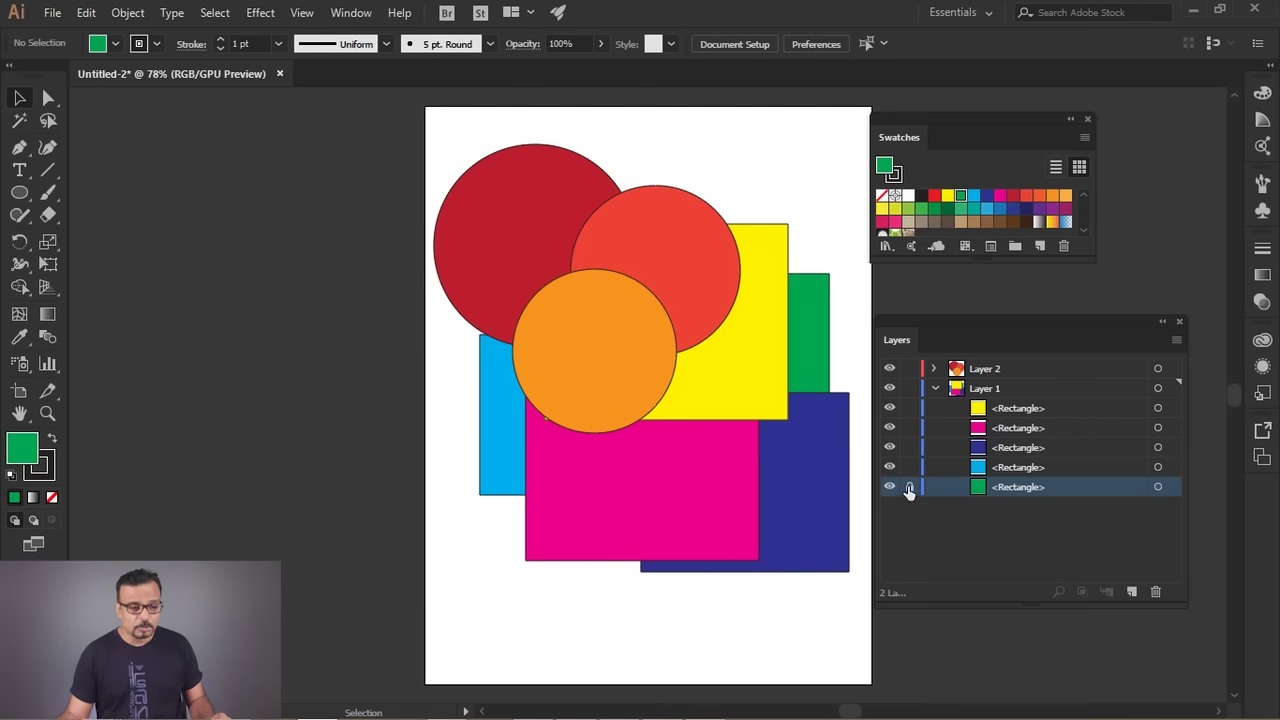
left_click_drag(400, 140, 707, 338)
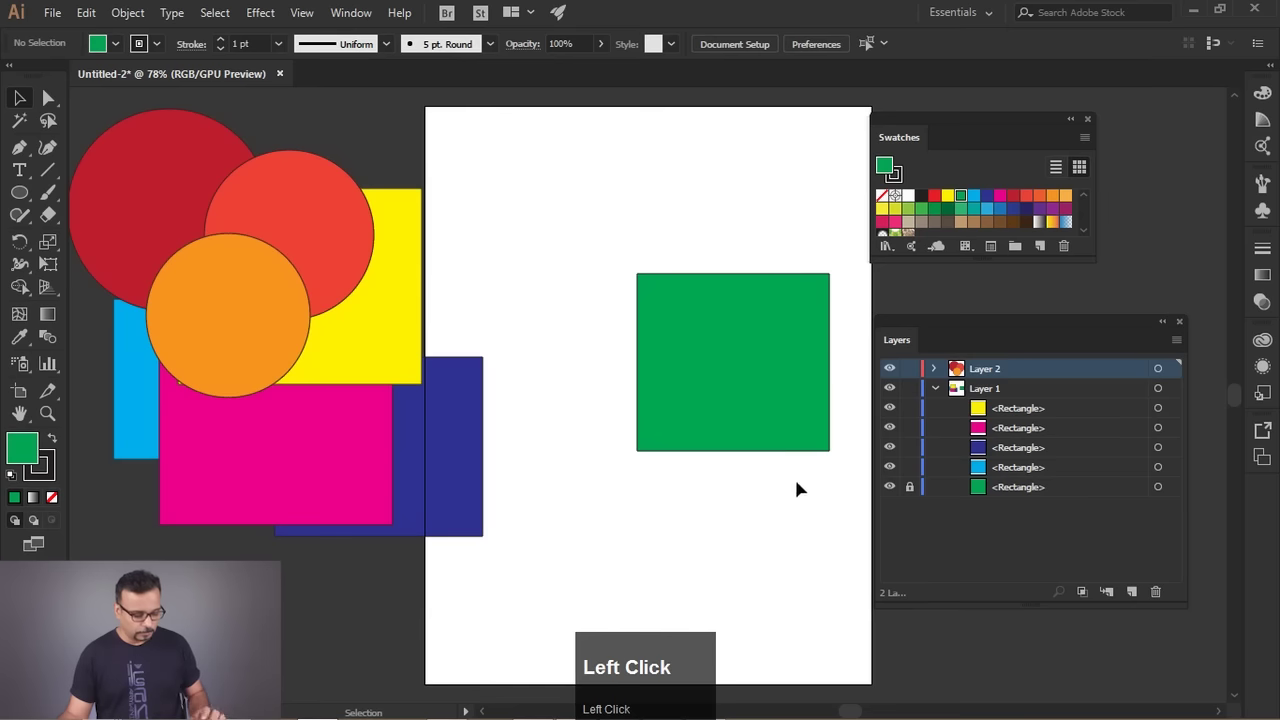
key("ctrl+z")
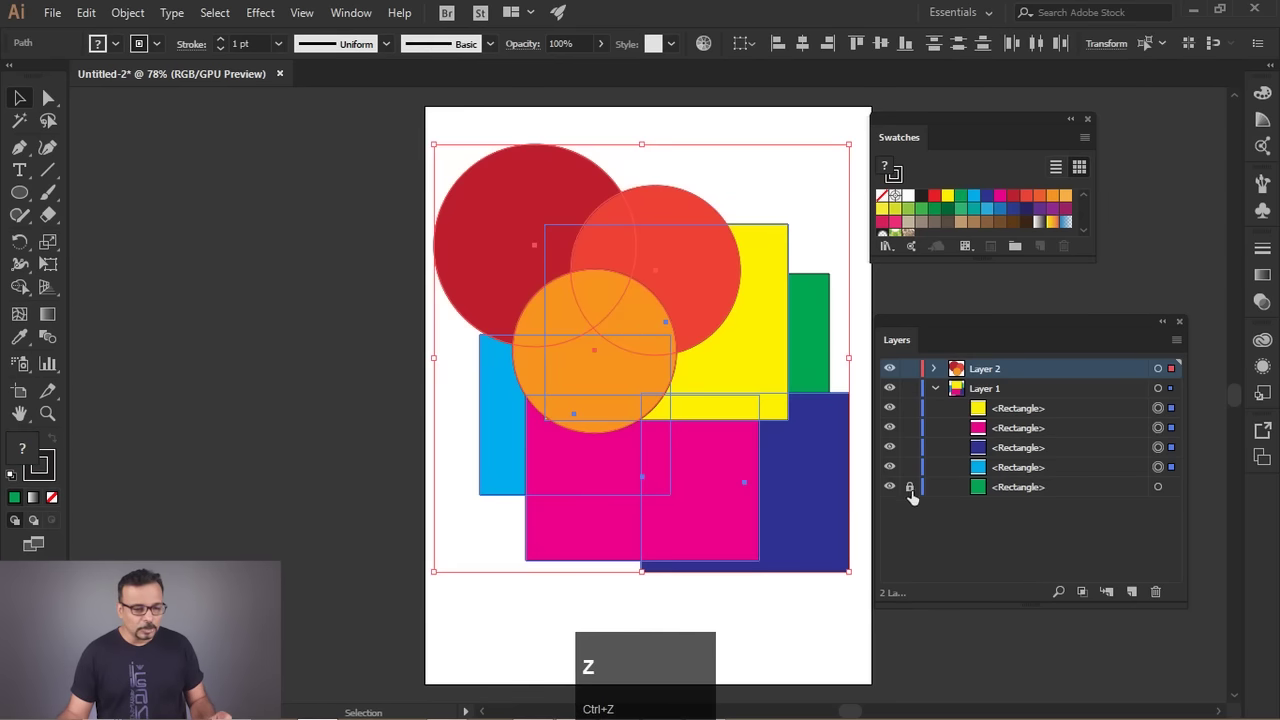
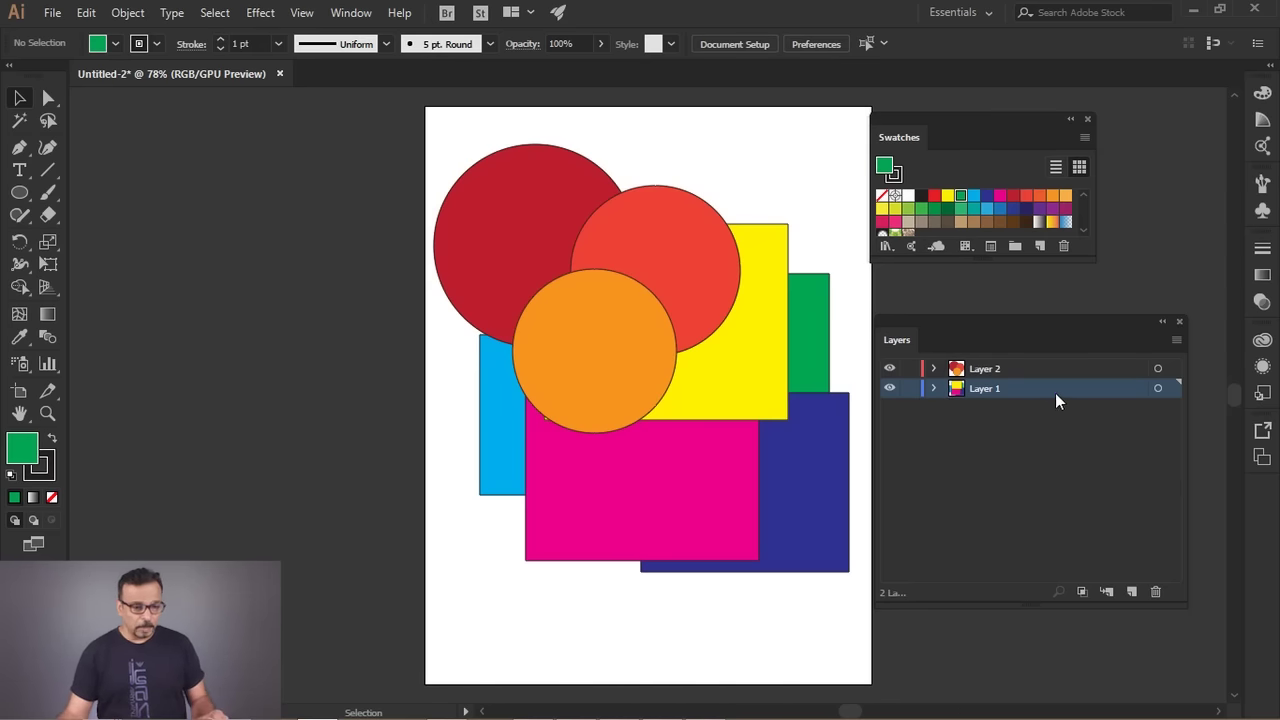
left_click_drag(1073, 373, 28, 200)
Draw a large green circle covering the rectangles on Layer 1 with the Ellipse tool.
left_click(28, 200)
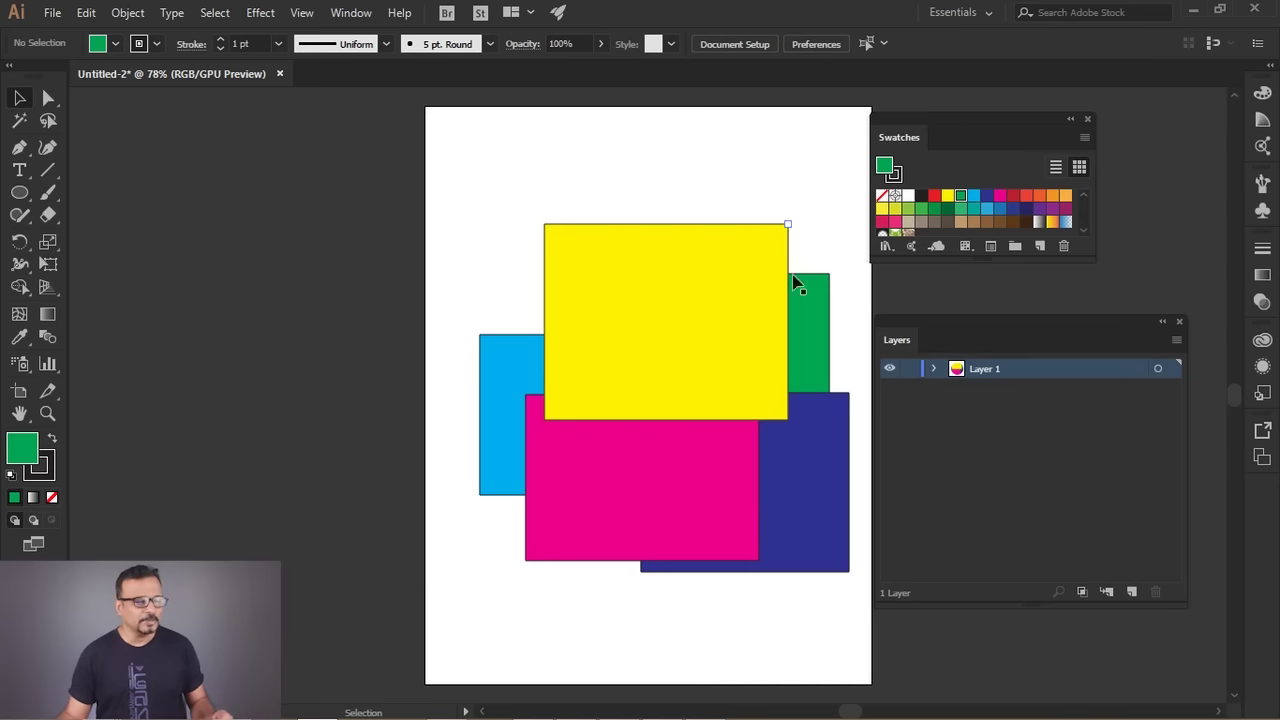
left_click(23, 203)
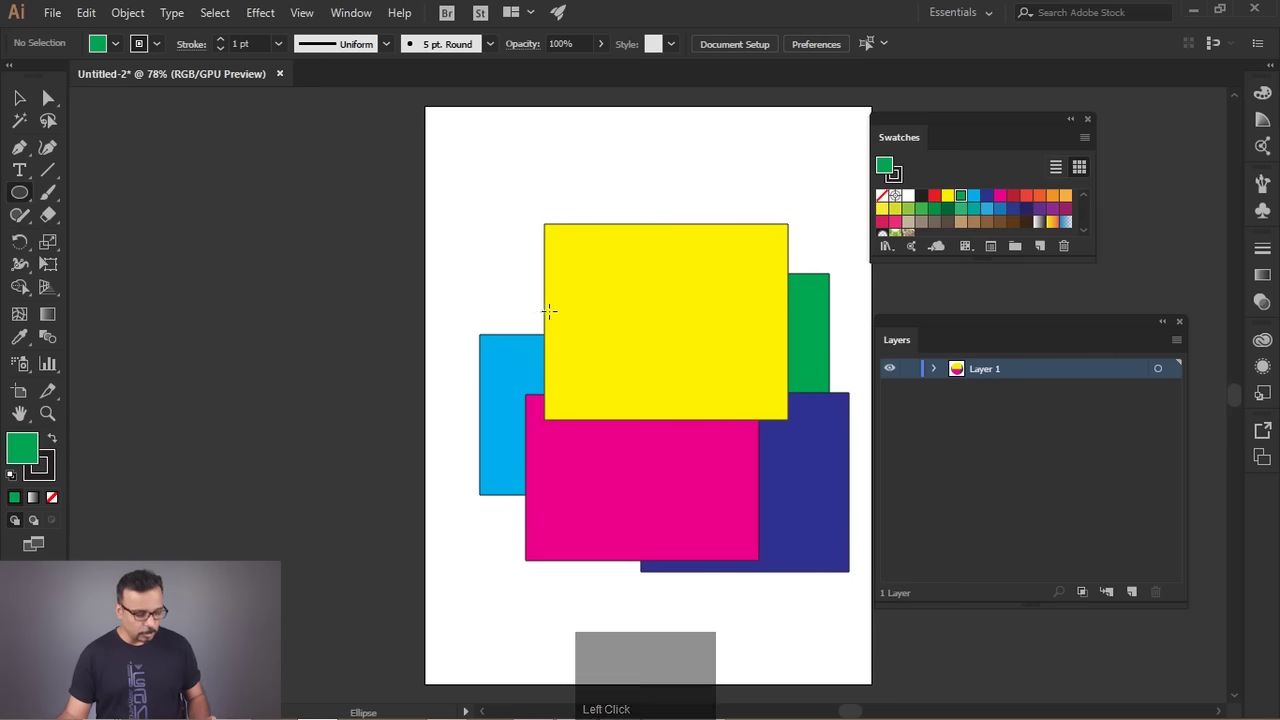
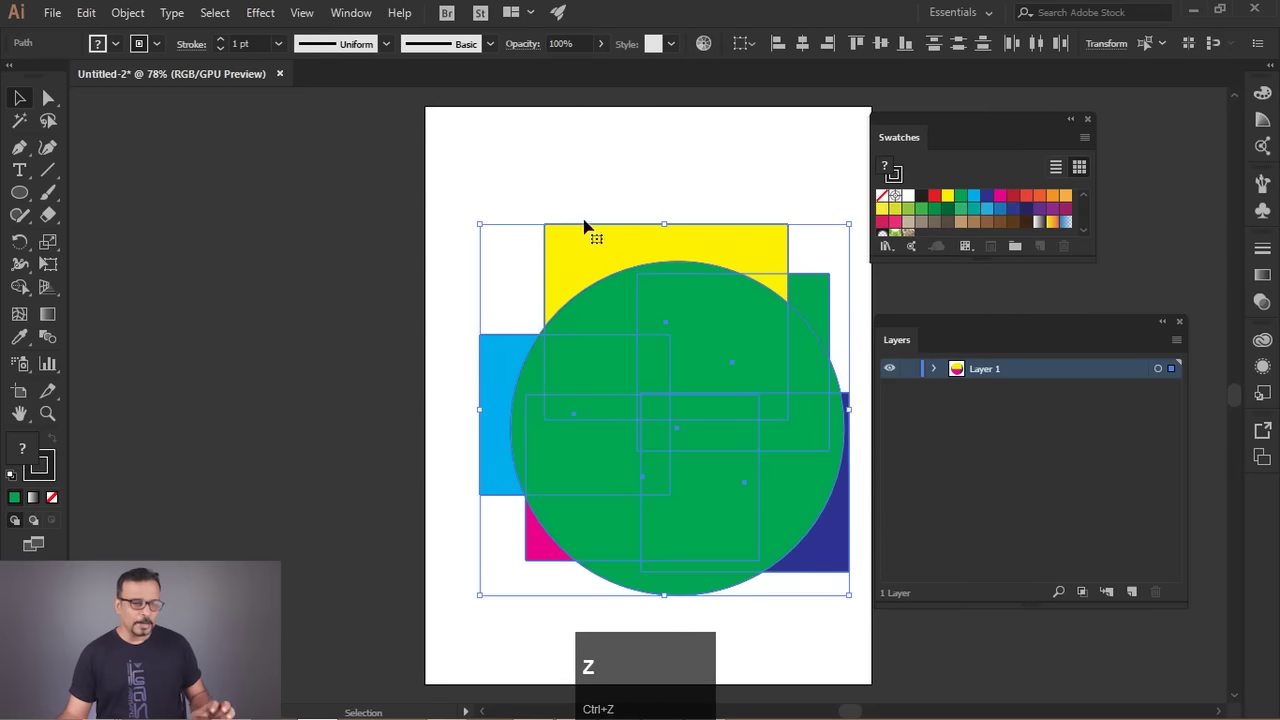
left_click_drag(539, 164, 1082, 605)
scroll("up", 3)
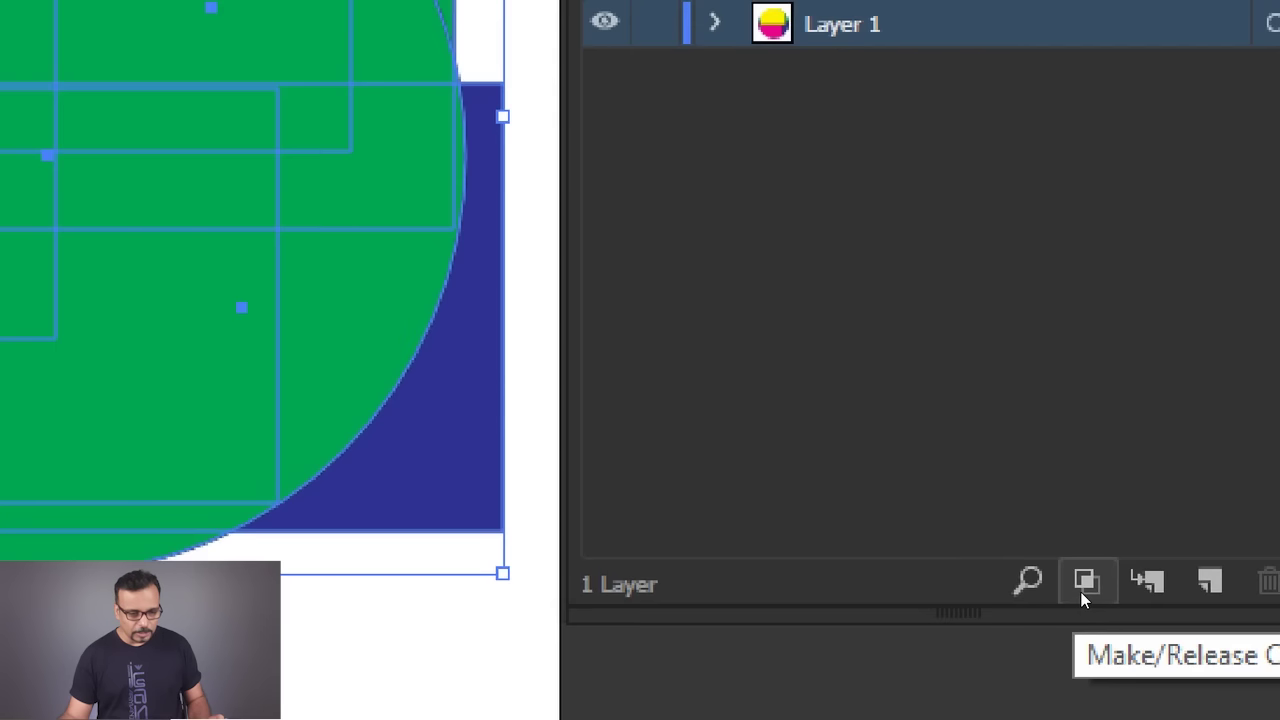
scroll("down", 3)
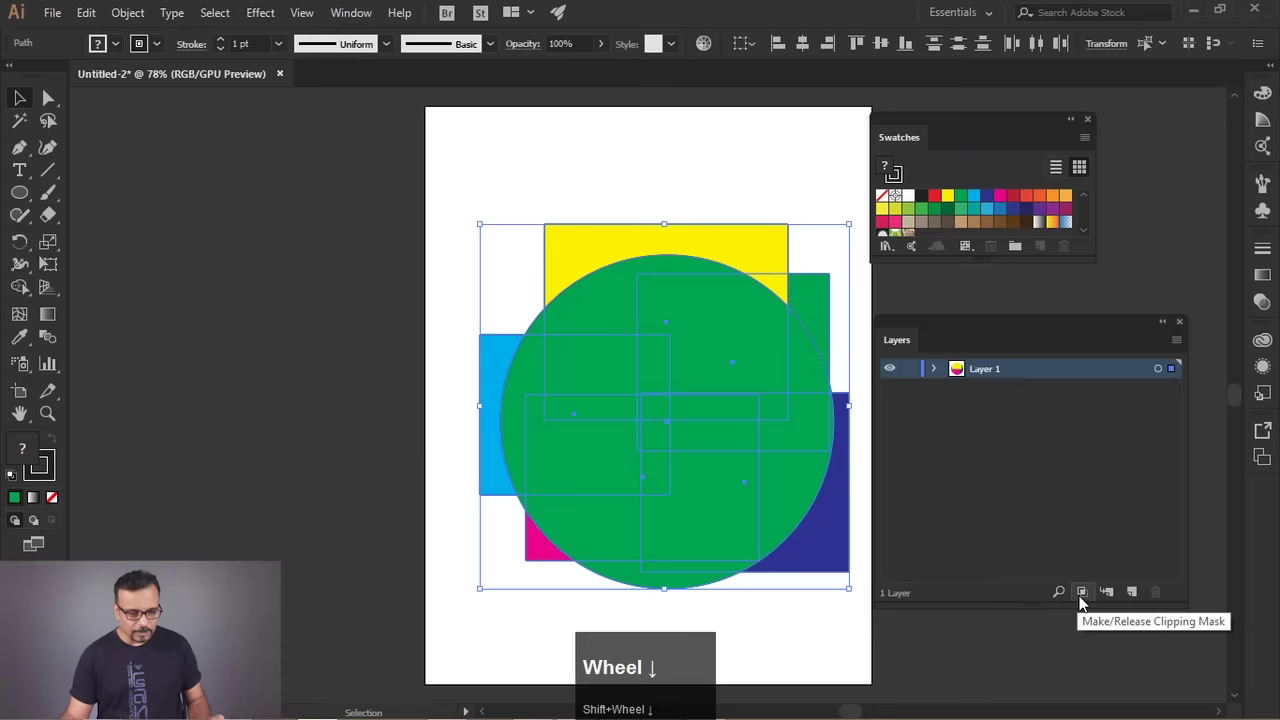
Clip the rectangles to the circle and reposition them so coloured blocks fill it.
left_click(1082, 601)
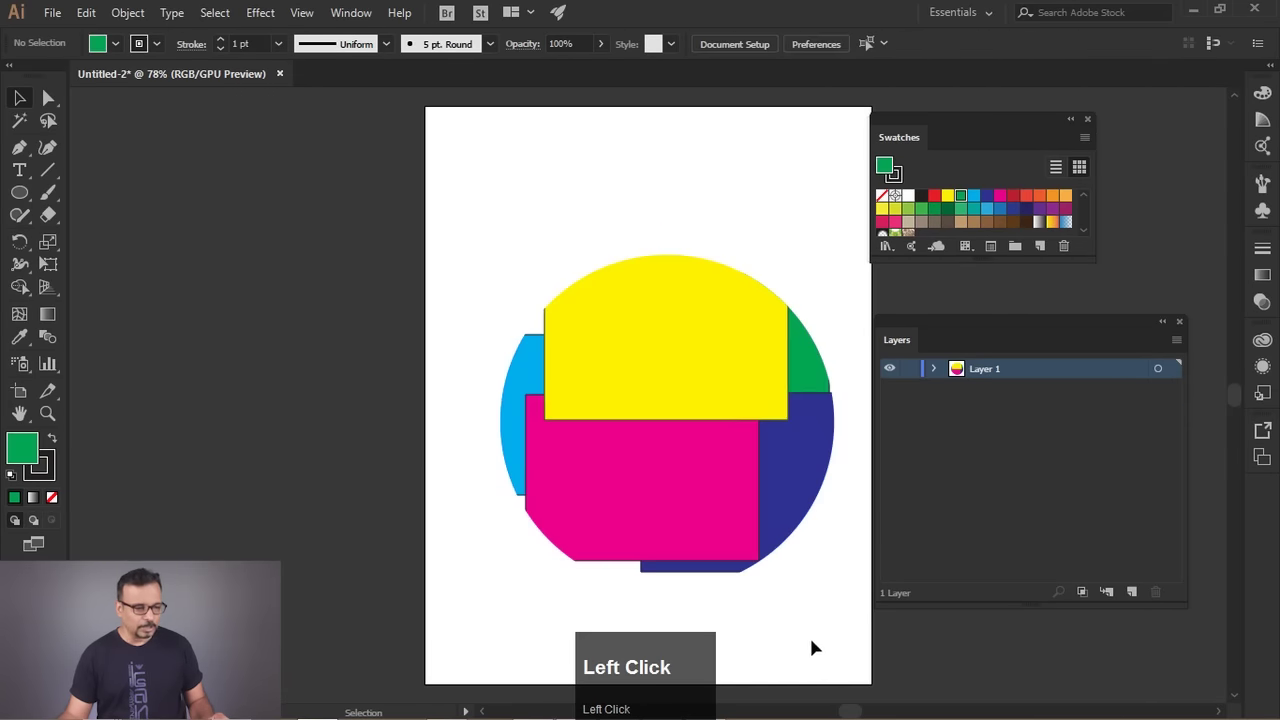
left_click_drag(669, 484, 375, 190)
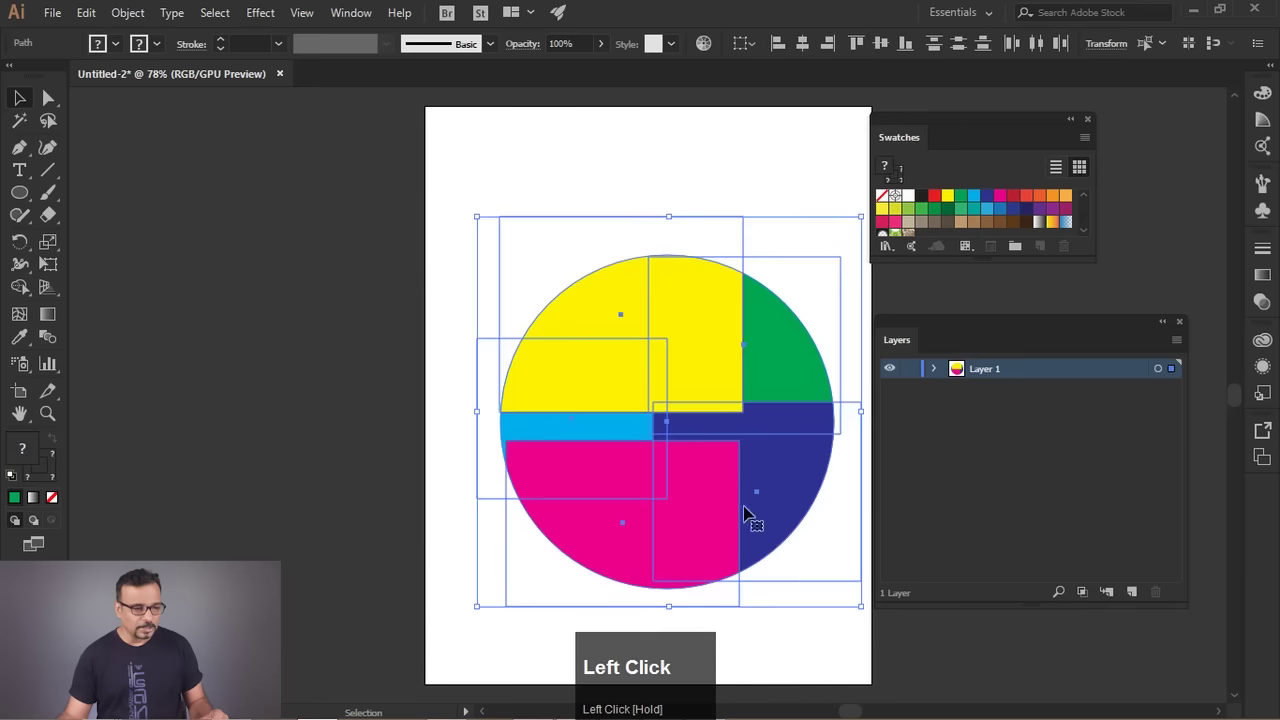
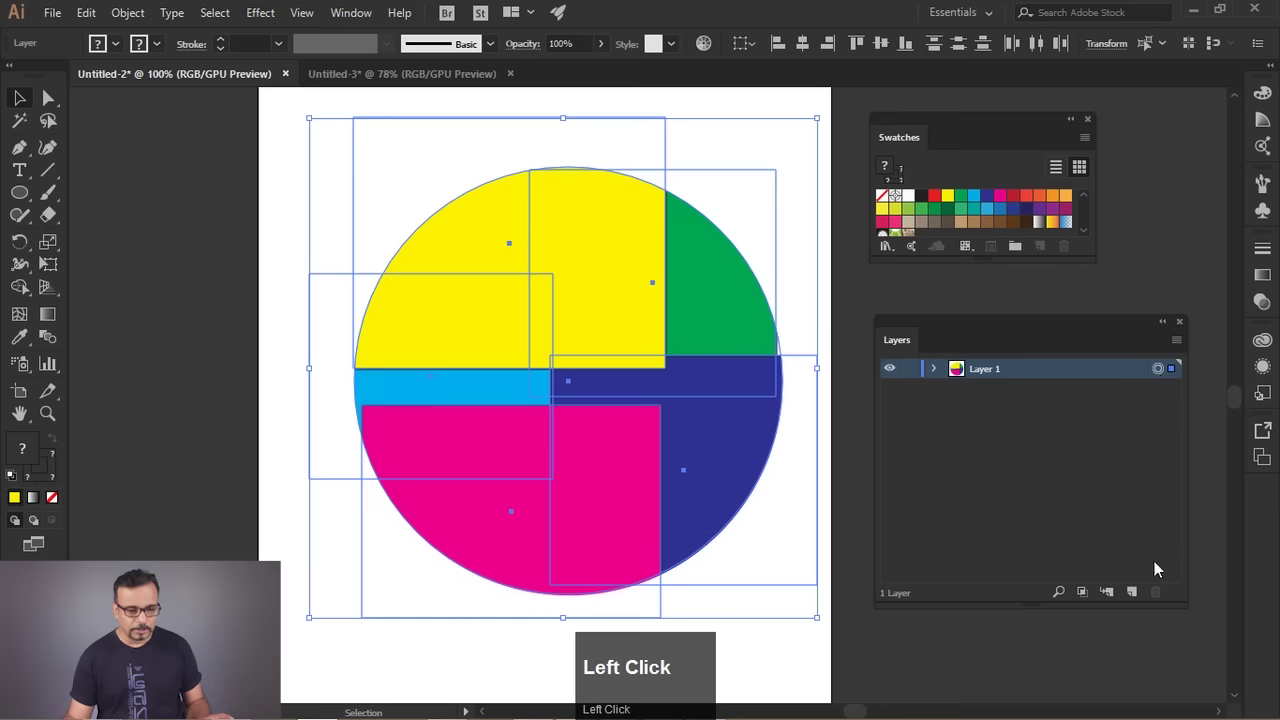
Delete Layer 1 holding the clipped artwork, leaving only the empty second layer.
left_click(1144, 595)
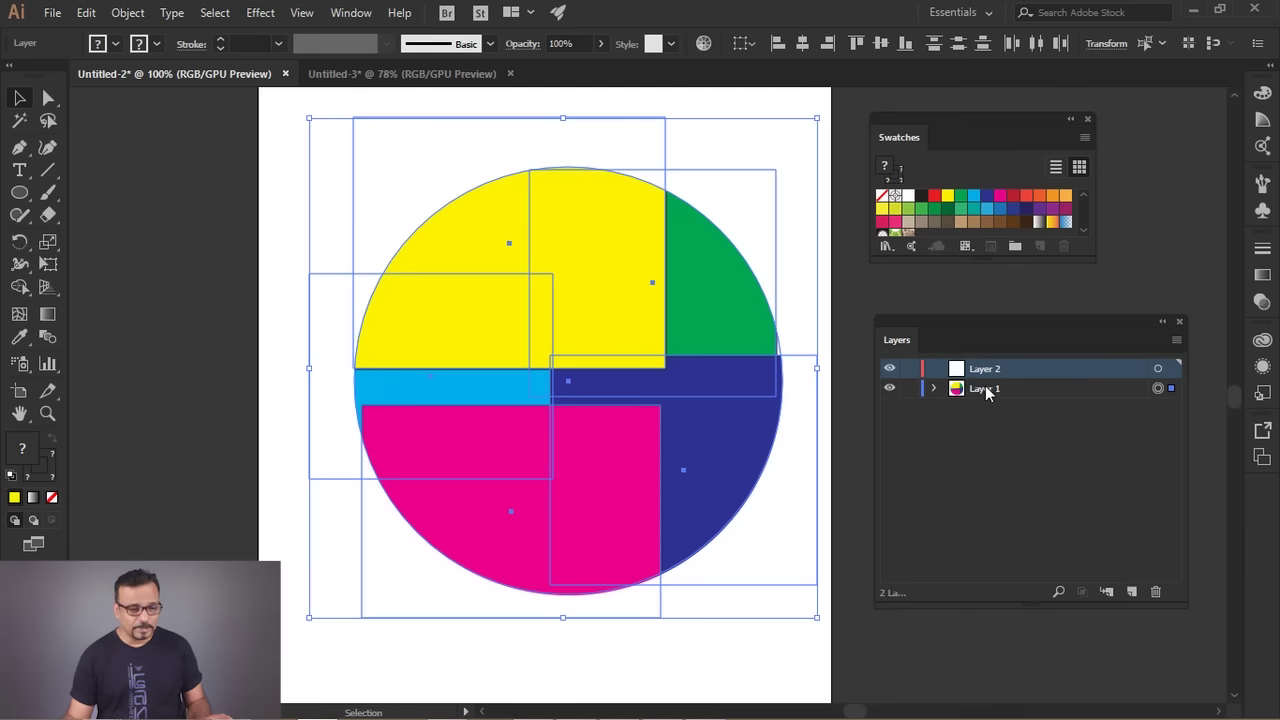
left_click_drag(1032, 397, 1166, 595)
left_click(1166, 597)
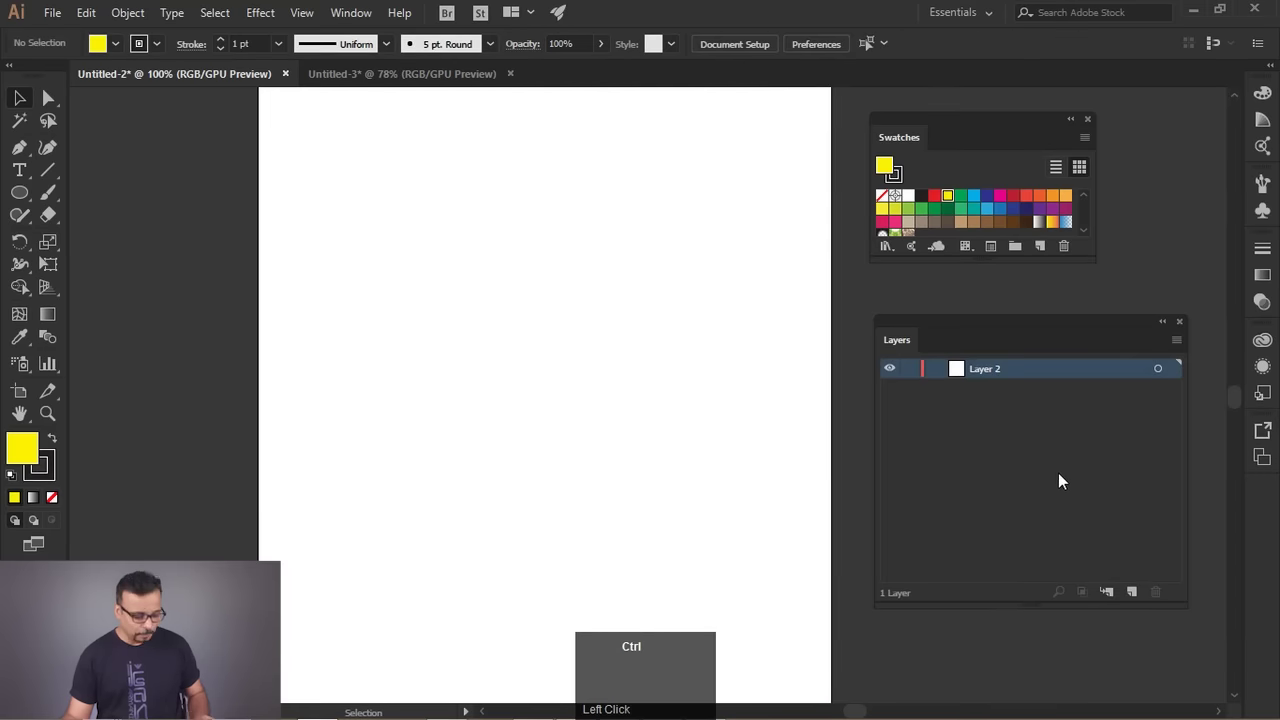
key("ctrl+z")
left_click_drag(1092, 393, 1046, 412)
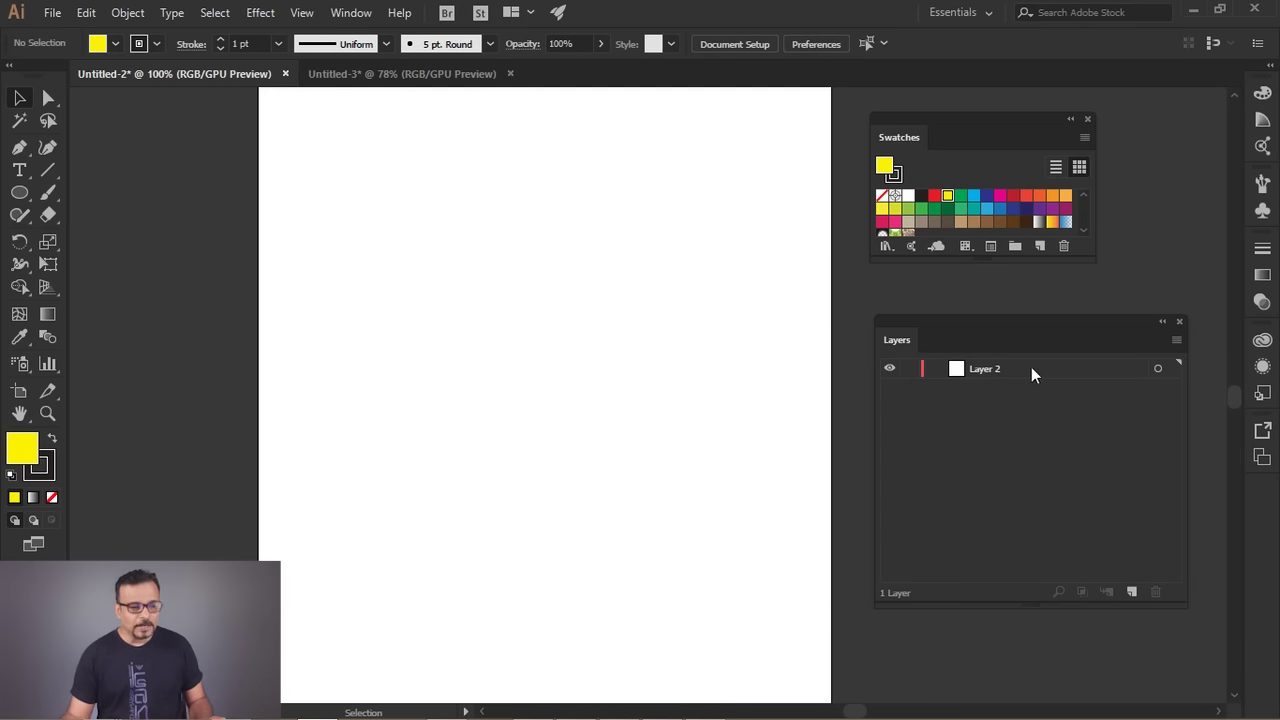
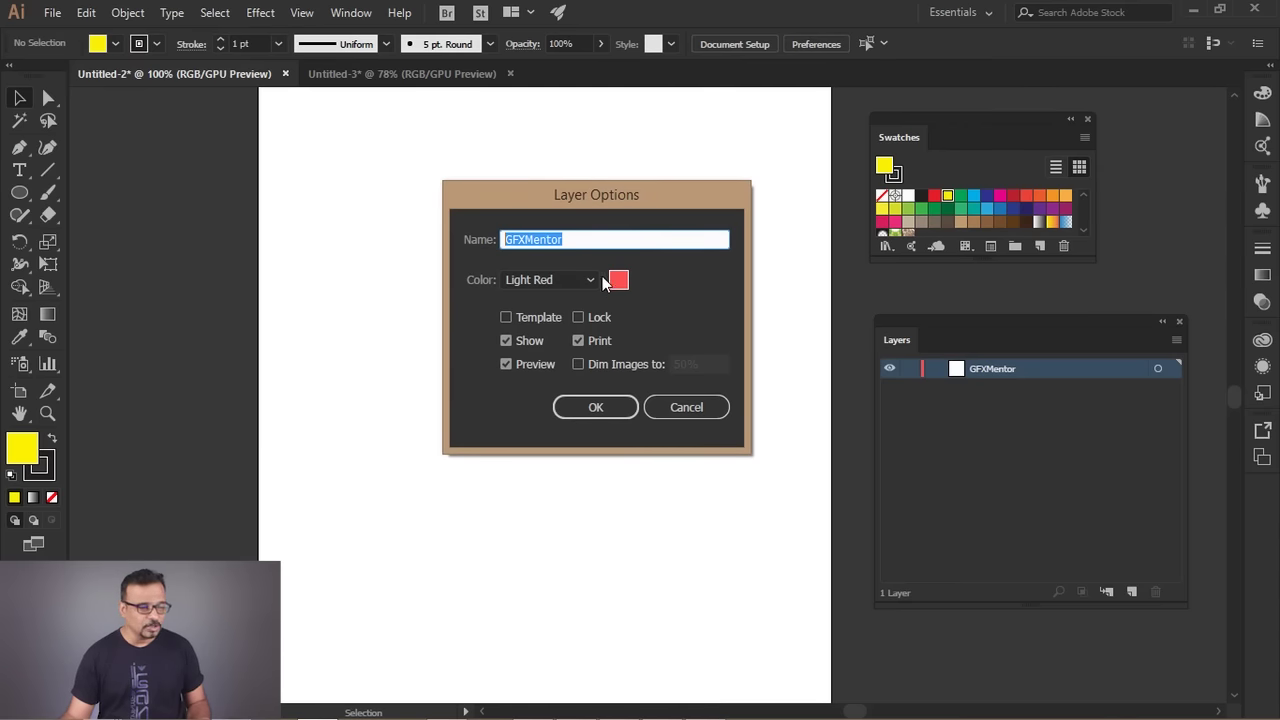
Confirm the renamed layer and start a new document with Ctrl+N.
left_click(606, 419)
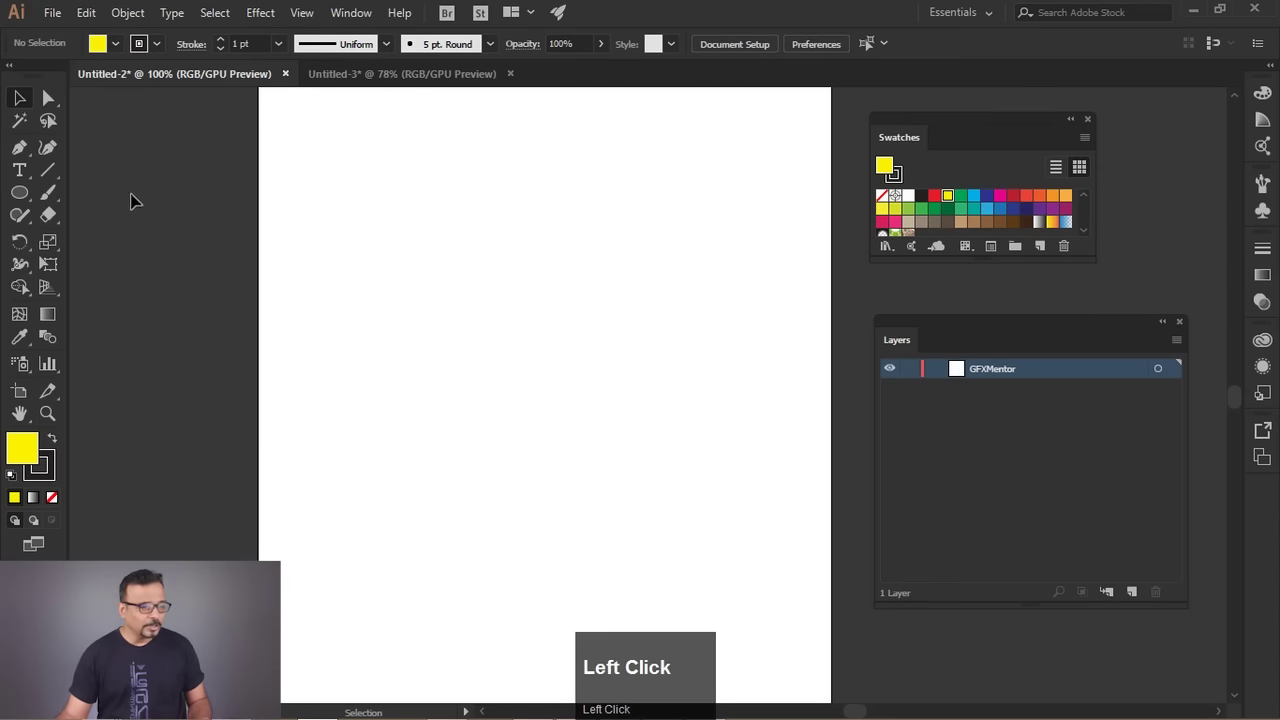
key("ctrl+n")
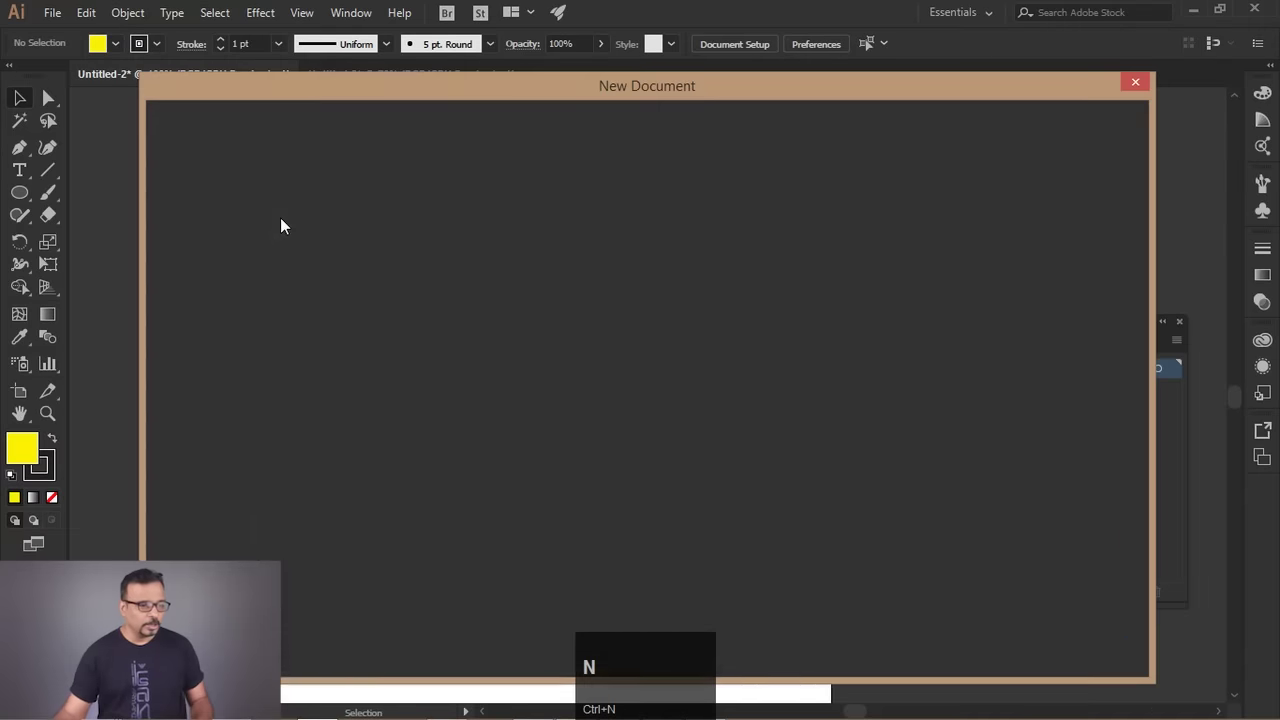
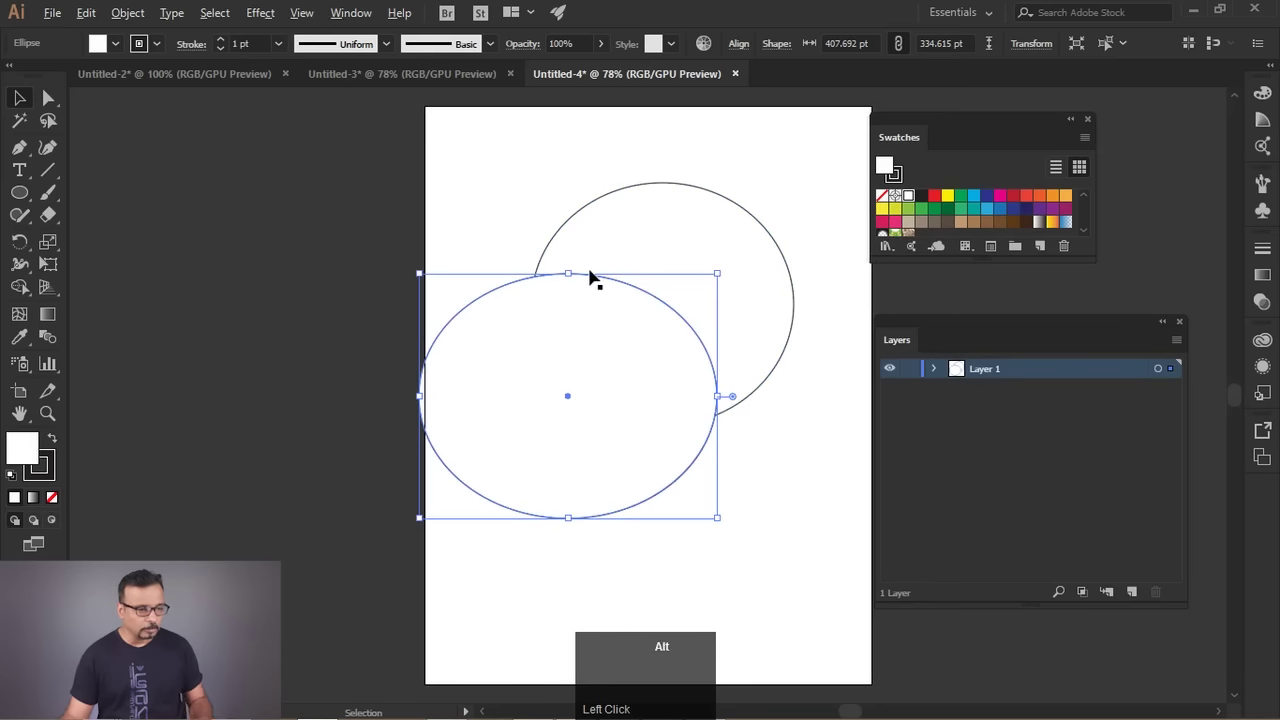
Draw a red circle overlapping the yellow one on Layer 1, removing a stray shape.
scroll("up", 3)
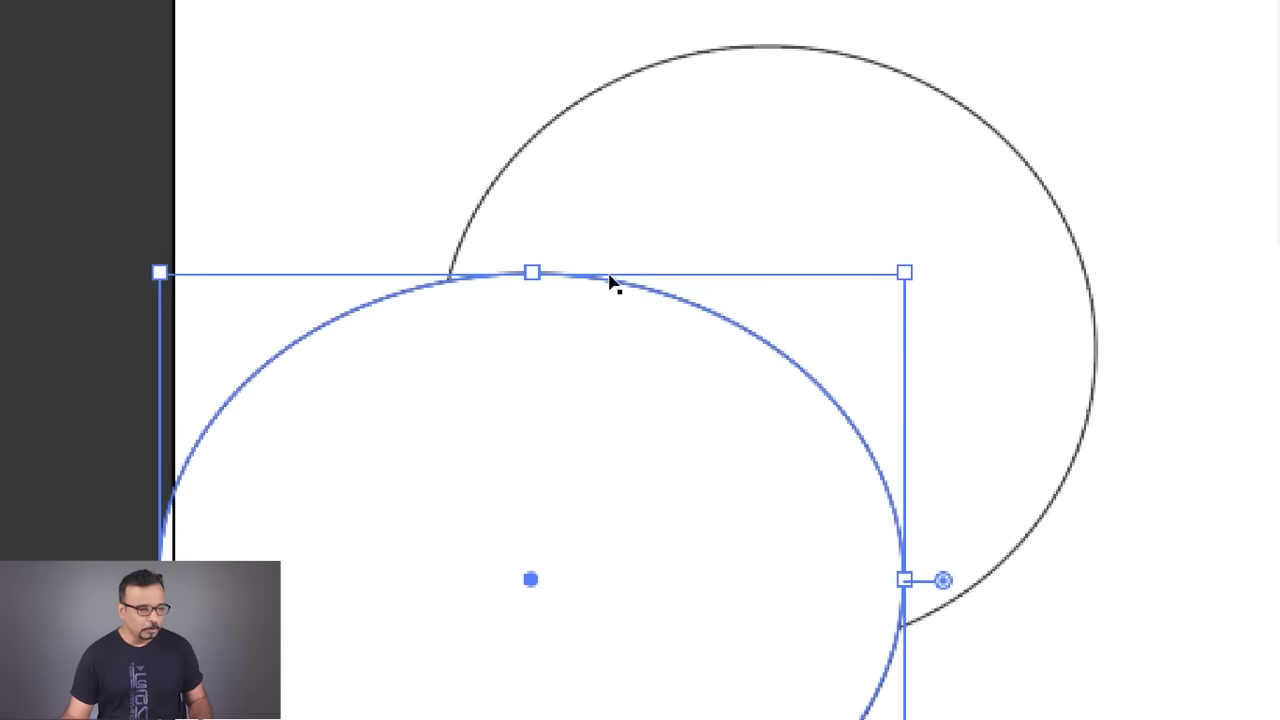
scroll("down", 3)
left_click_drag(519, 202, 1081, 378)
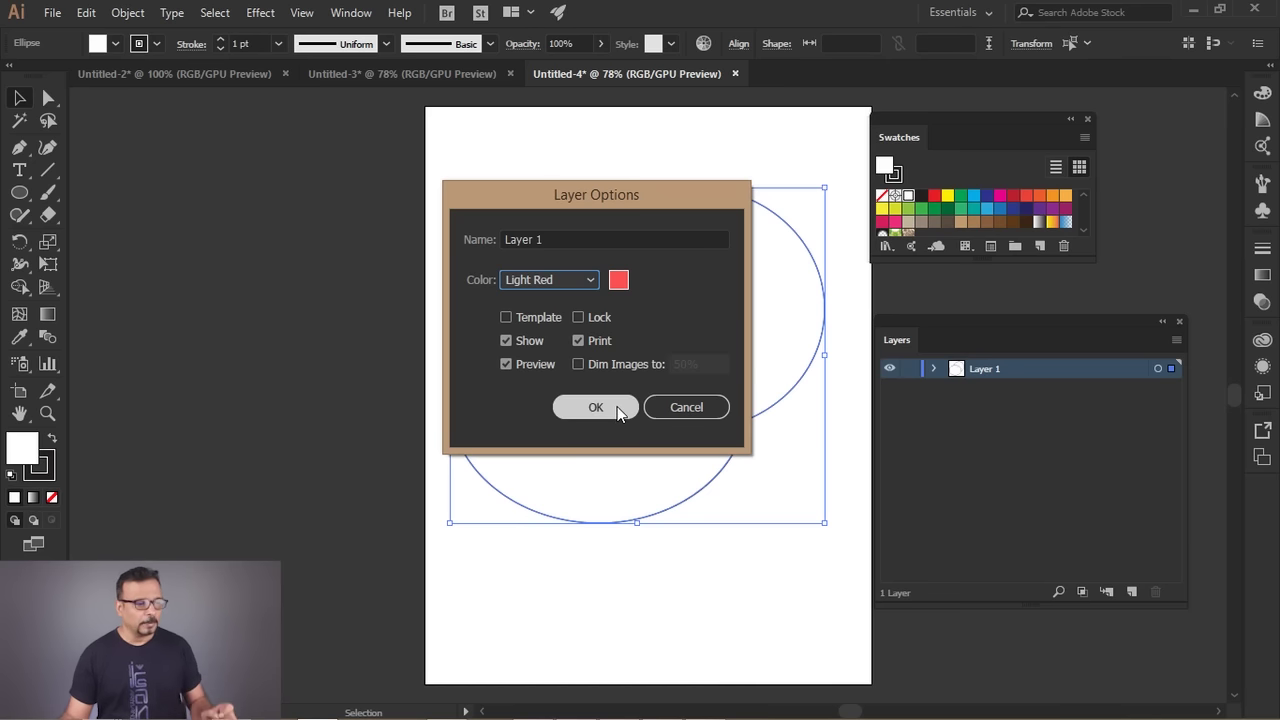
left_click_drag(621, 416, 734, 426)
key("Delete")
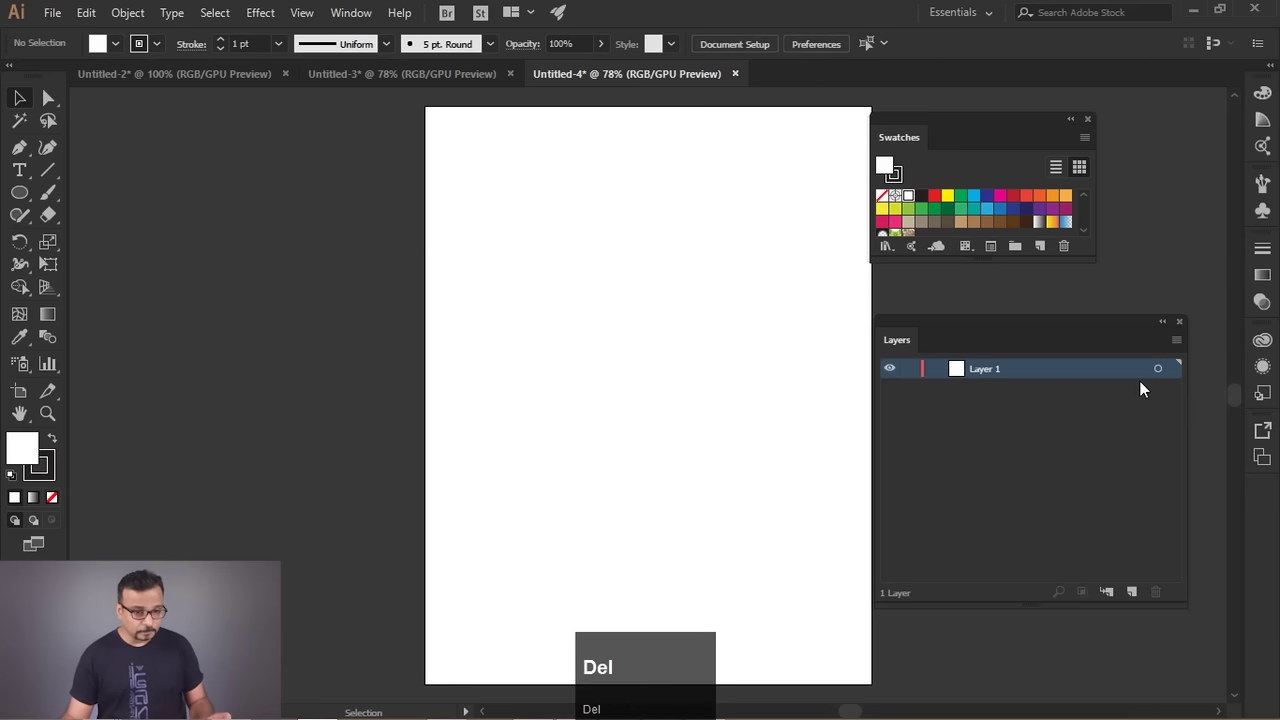
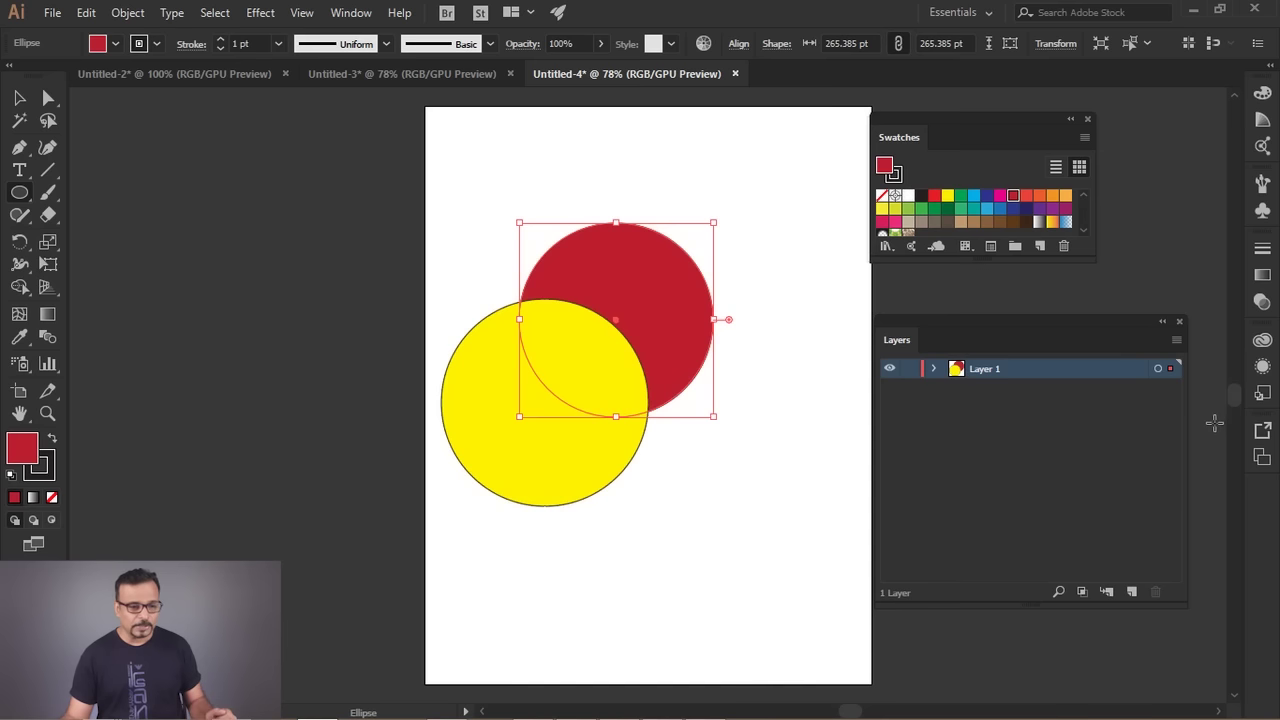
Drag the Layers panel nearer the artwork.
left_click_drag(1111, 331, 1172, 328)
scroll("up", 3)
scroll("down", 3)
Set the Layers panel row size to Other, 80 pixels, in Panel Options.
left_click(1163, 329)
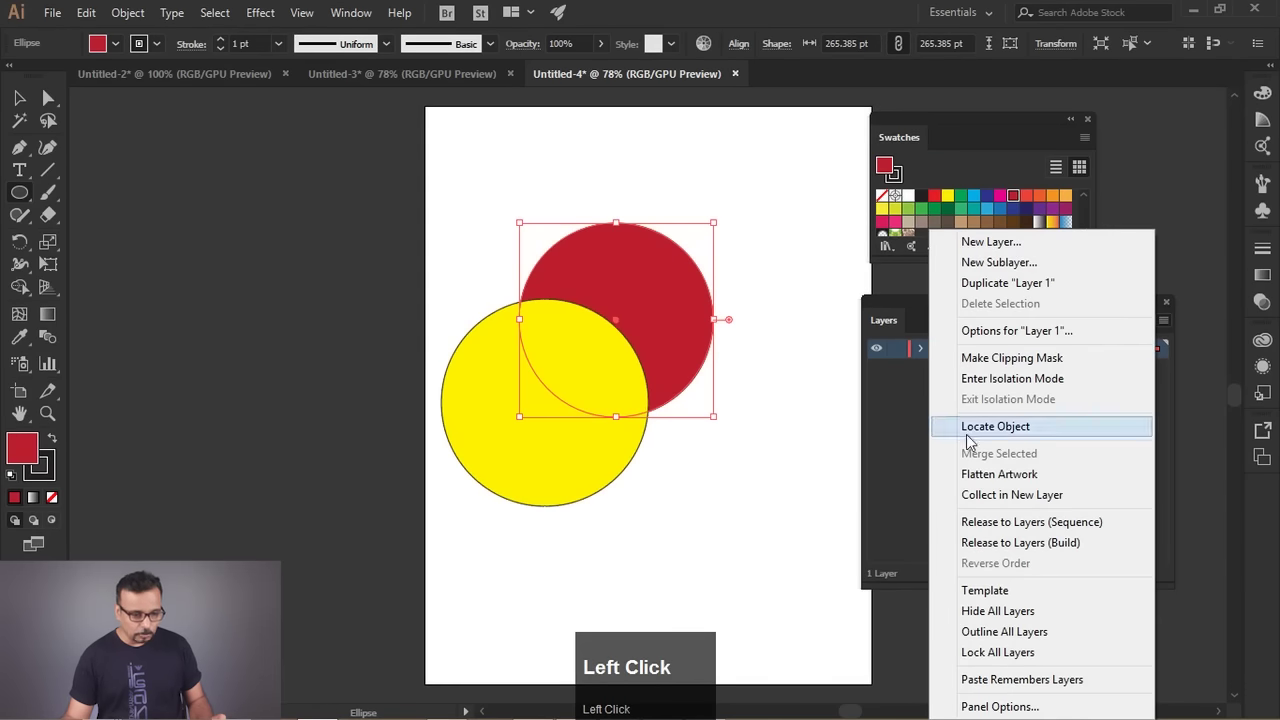
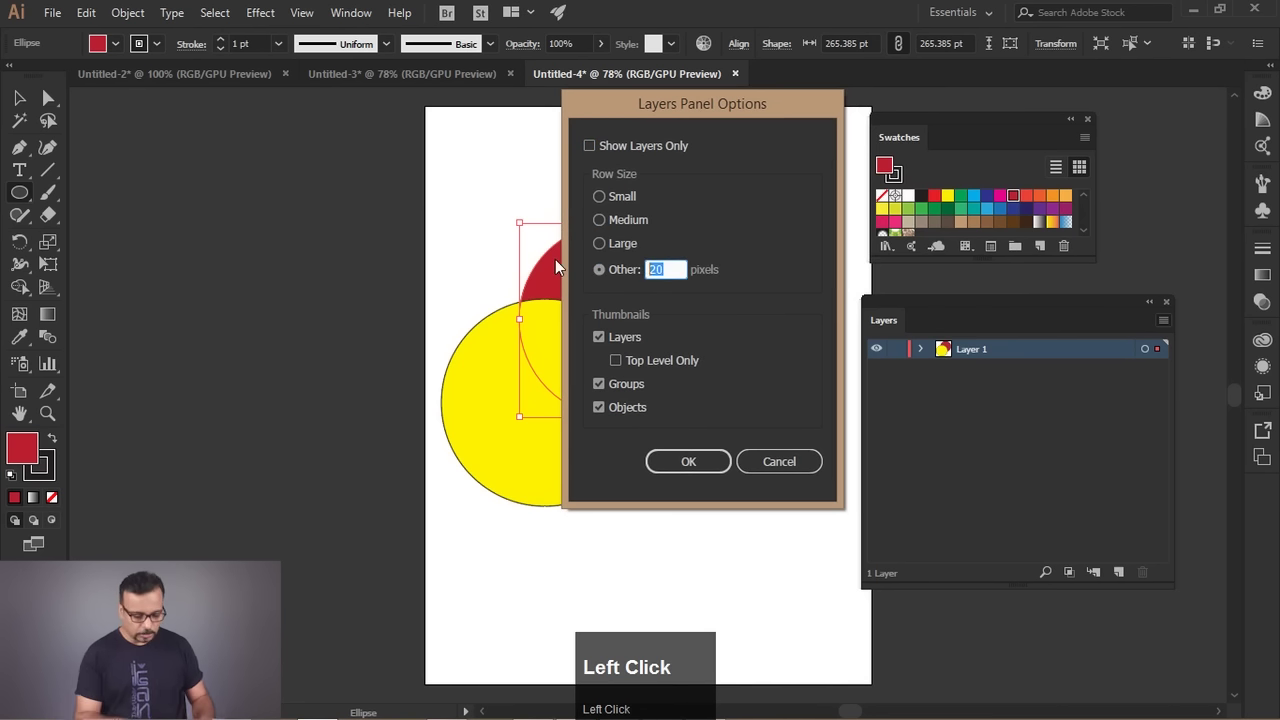
type("80")
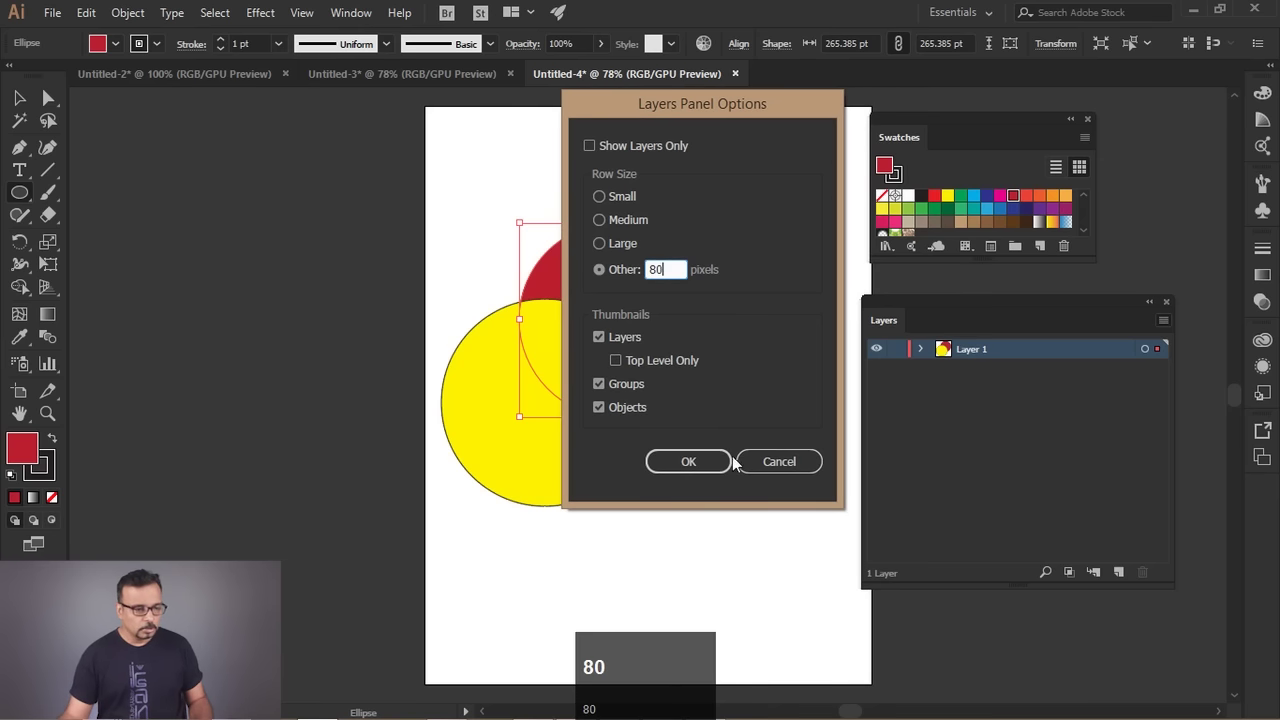
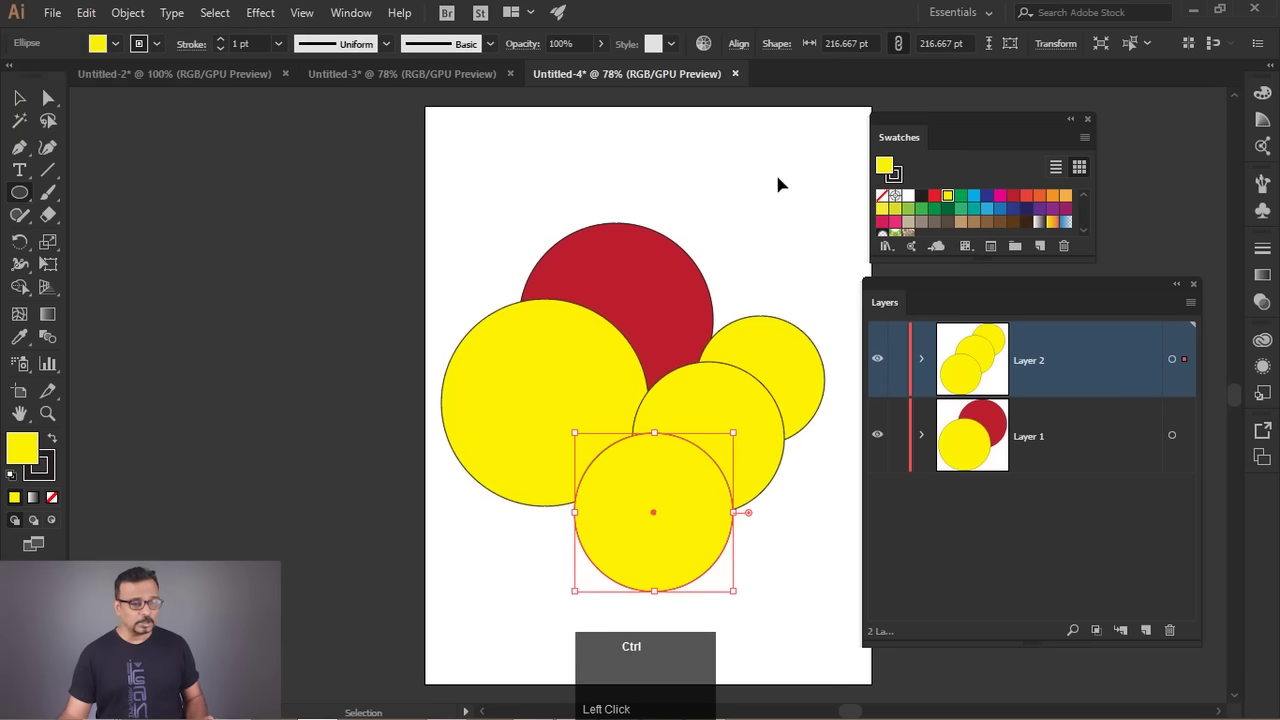
Step the document state back toward only the red and yellow circles on one layer.
key("ctrl+y")
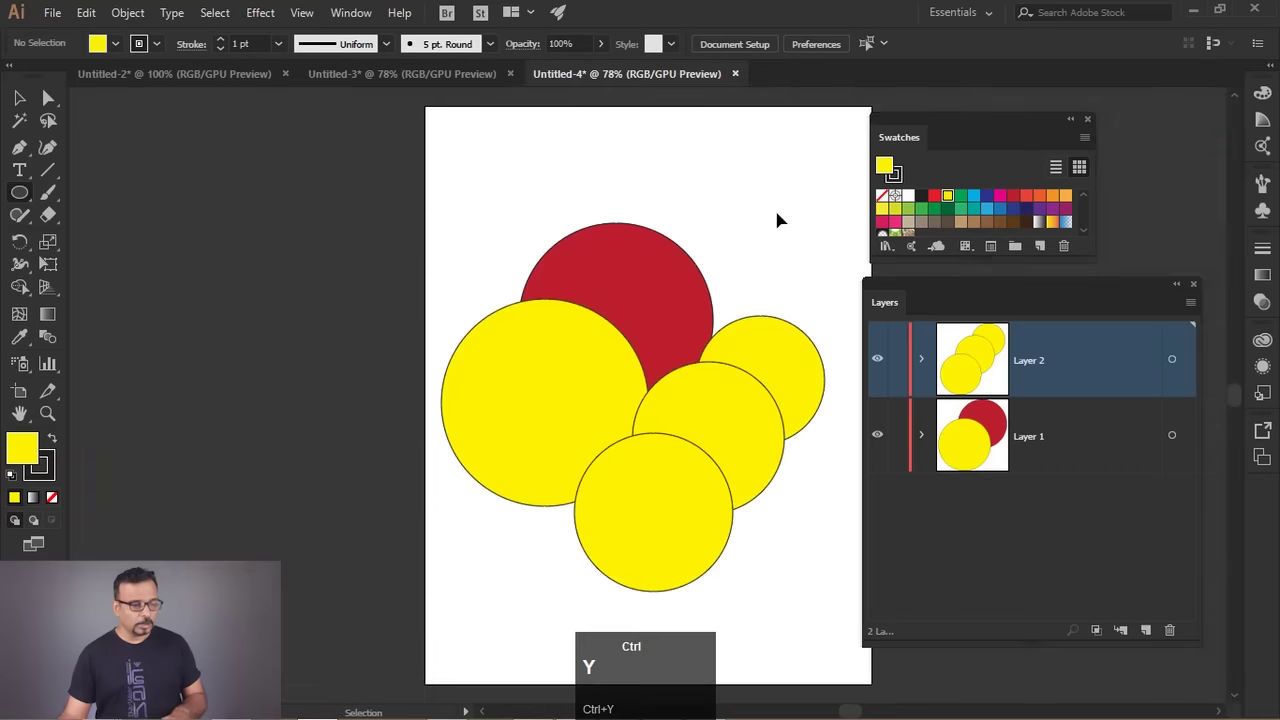
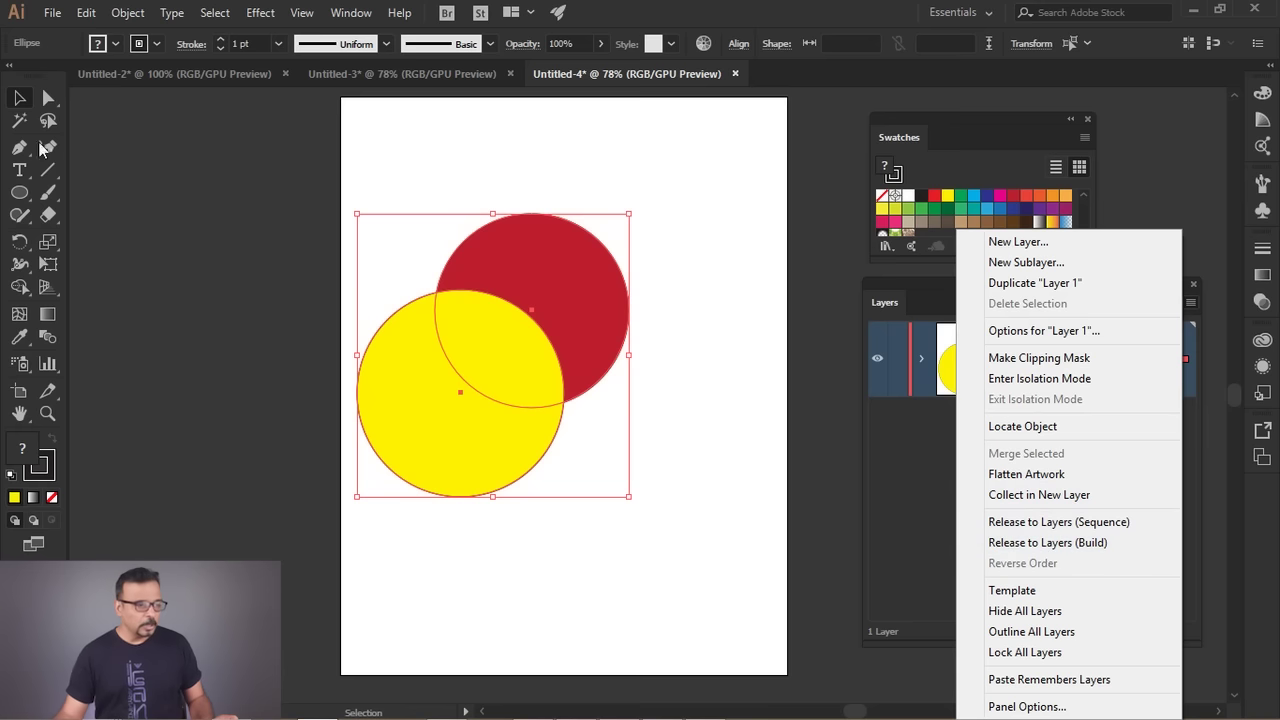
Delete both circles and switch to the Ellipse tool for the figure's purple body.
left_click(31, 102)
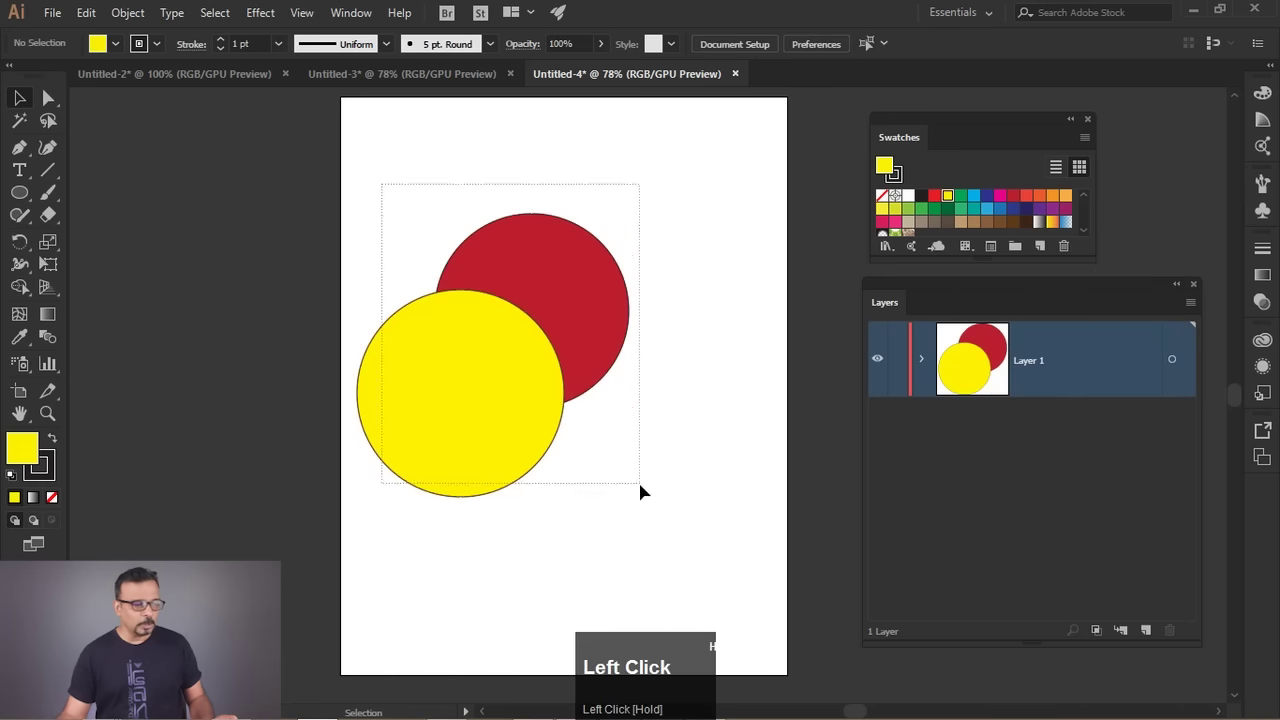
key("Delete")
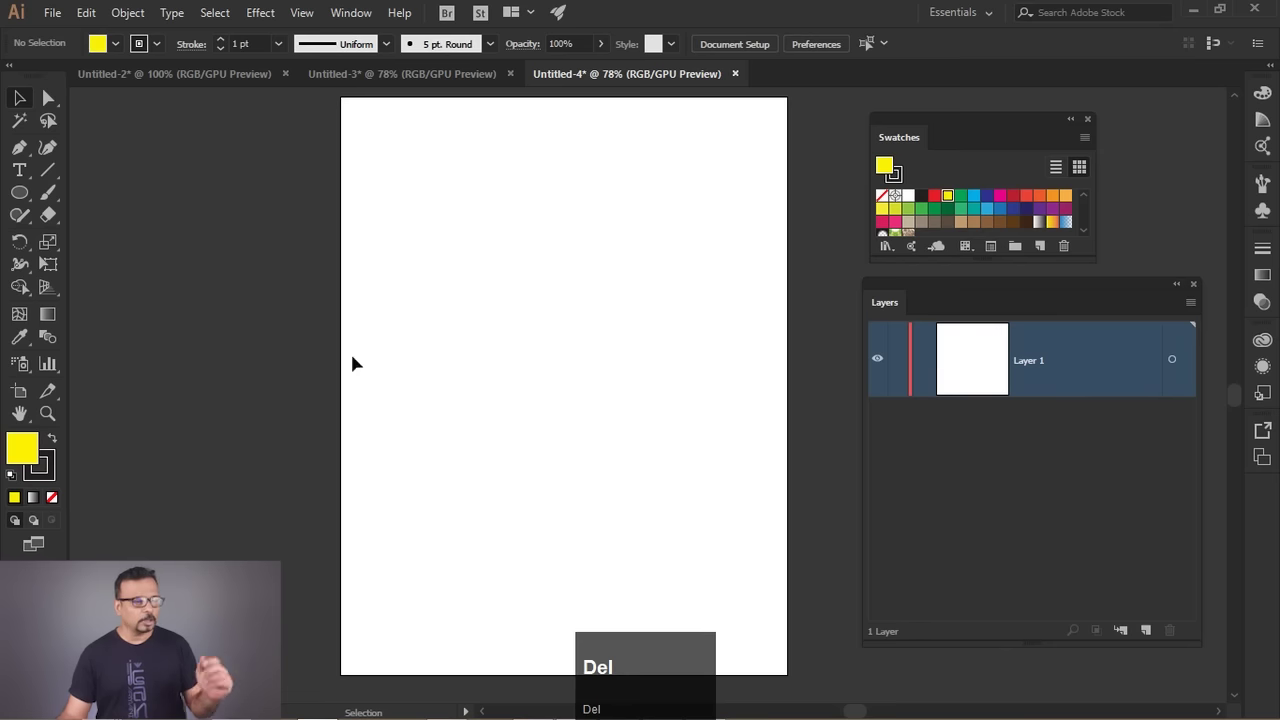
left_click(19, 198)
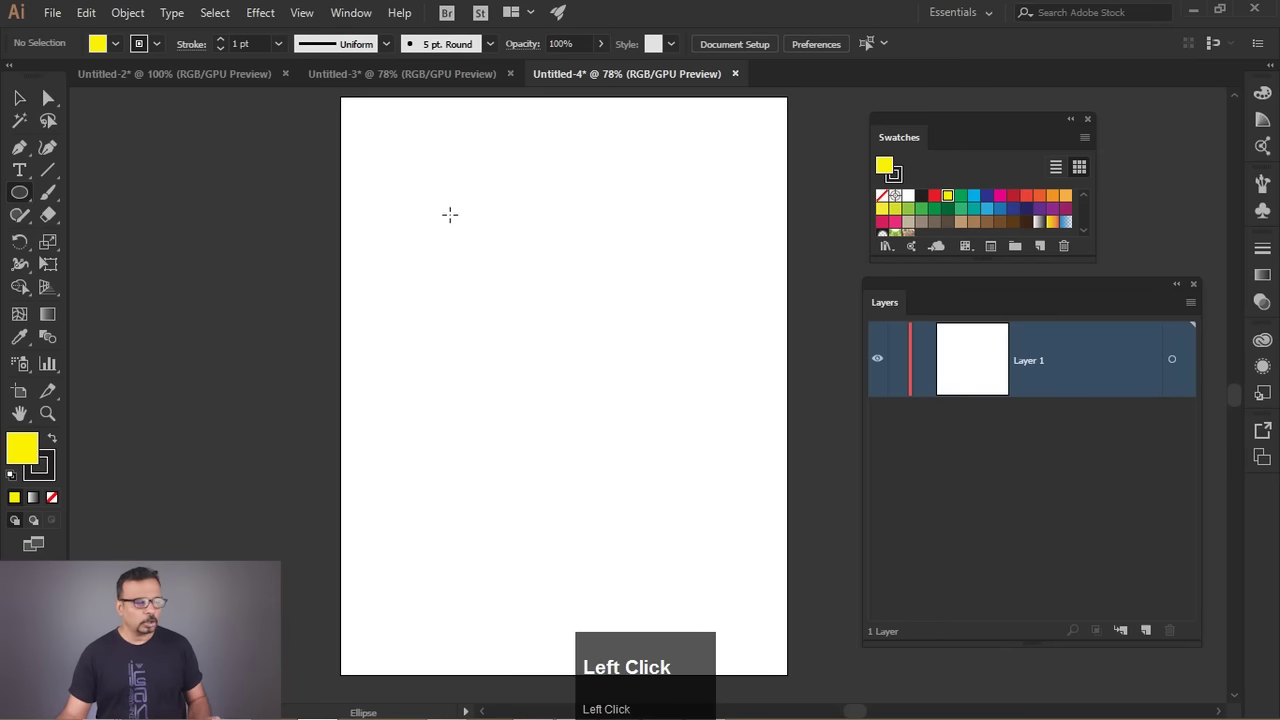
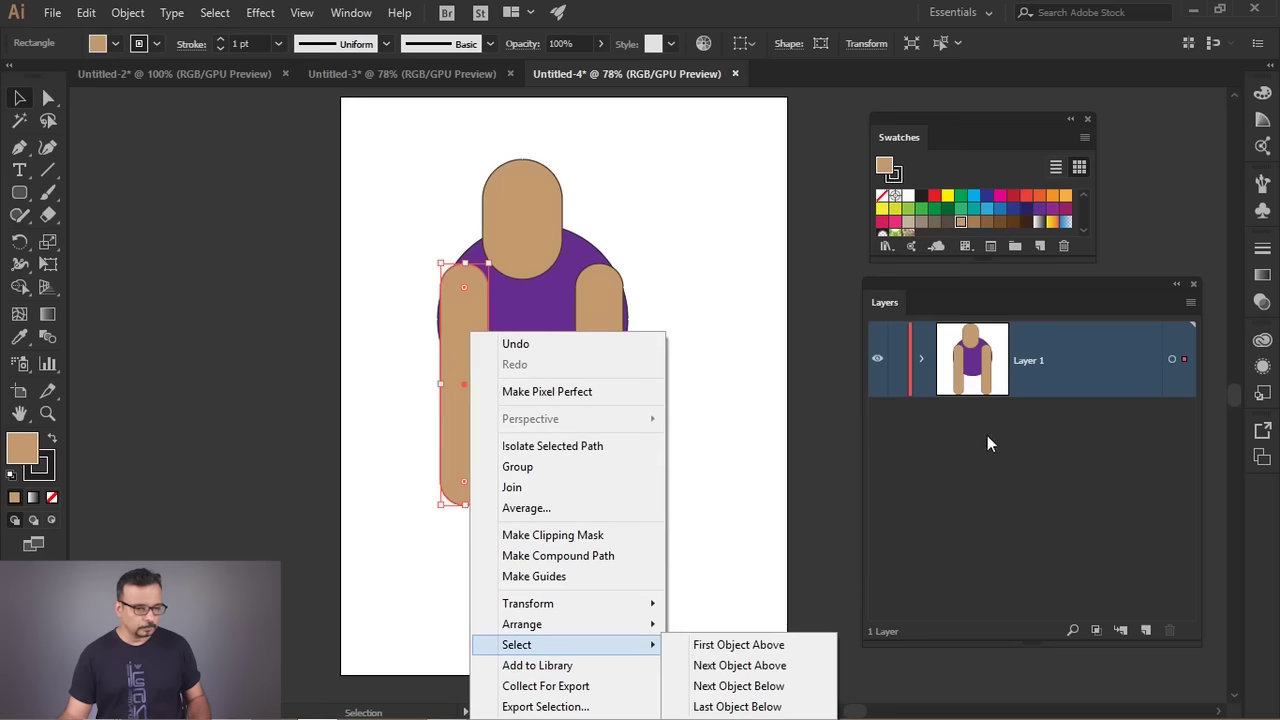
Expand Layer 1 to list the figure's shapes and bring up the Layers panel menu.
left_click(917, 364)
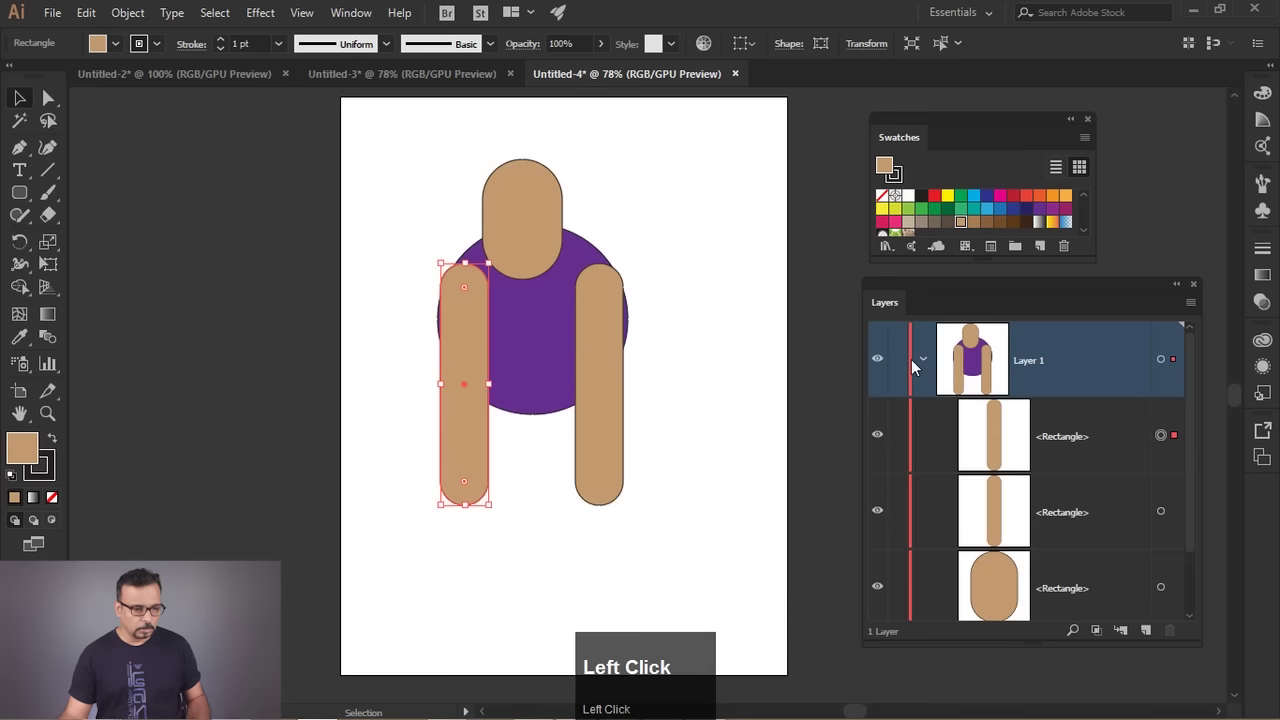
scroll("down", 3)
left_click(1190, 306)
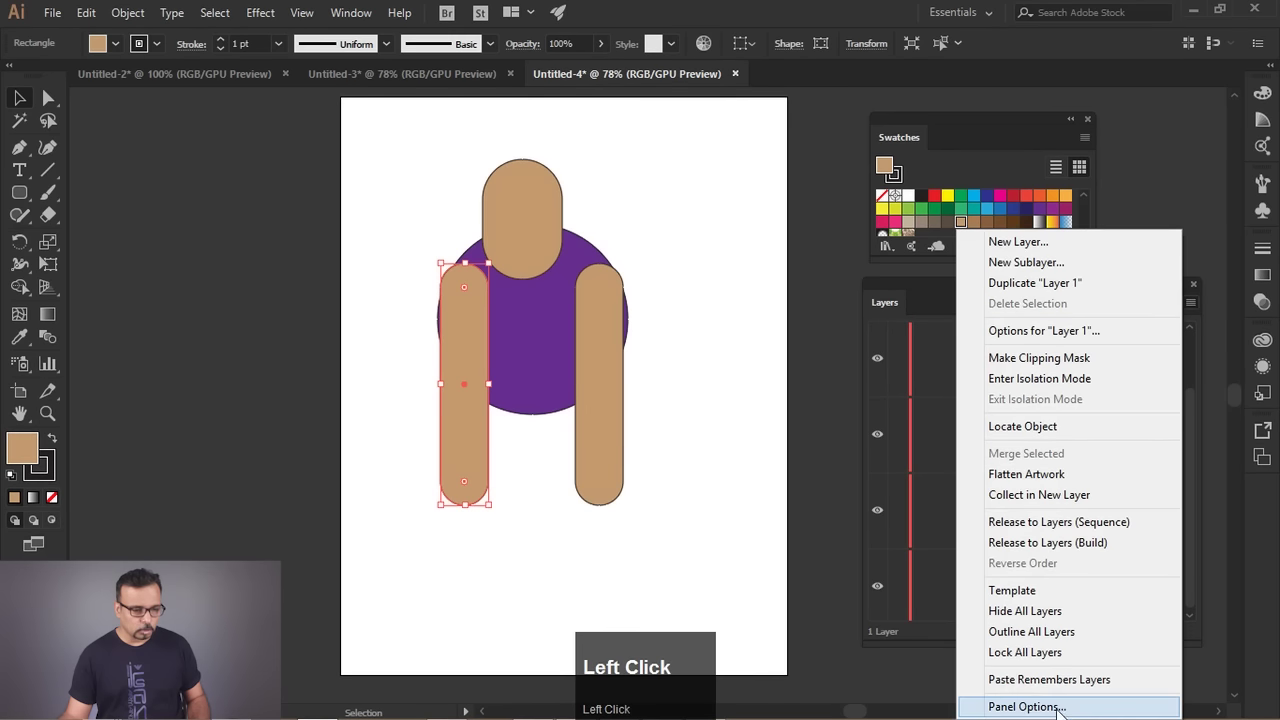
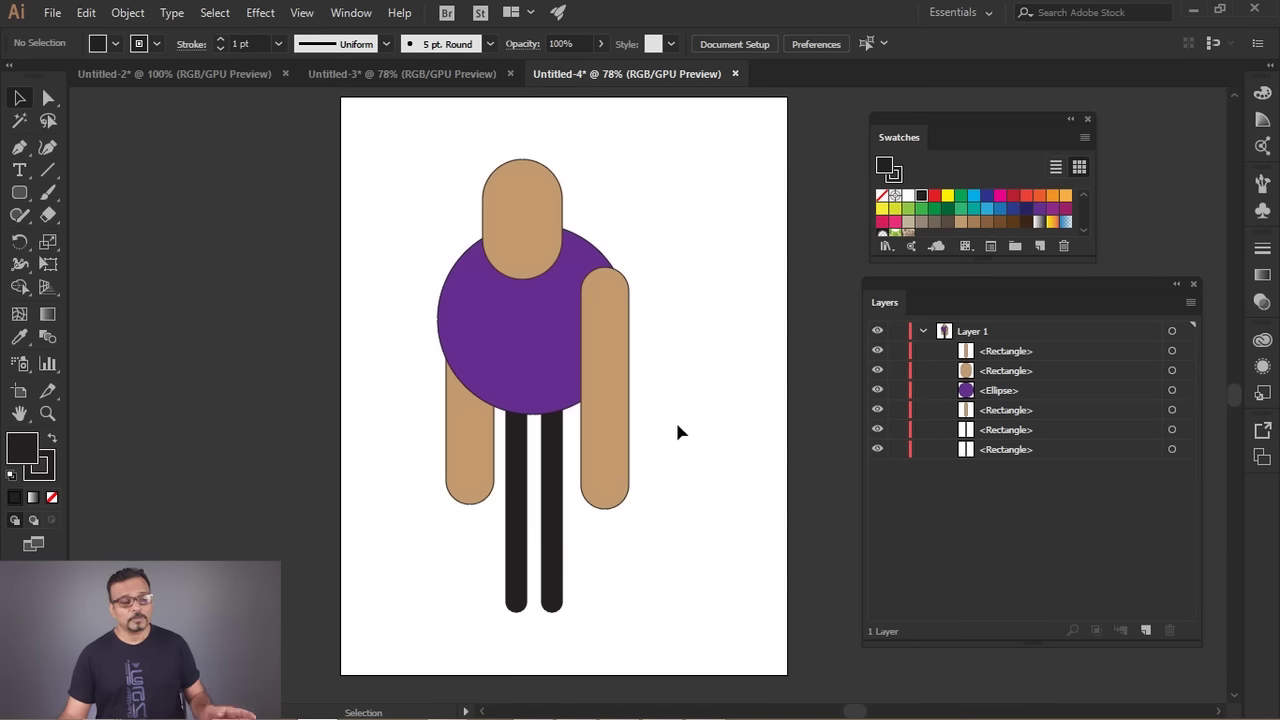
left_click(704, 418)
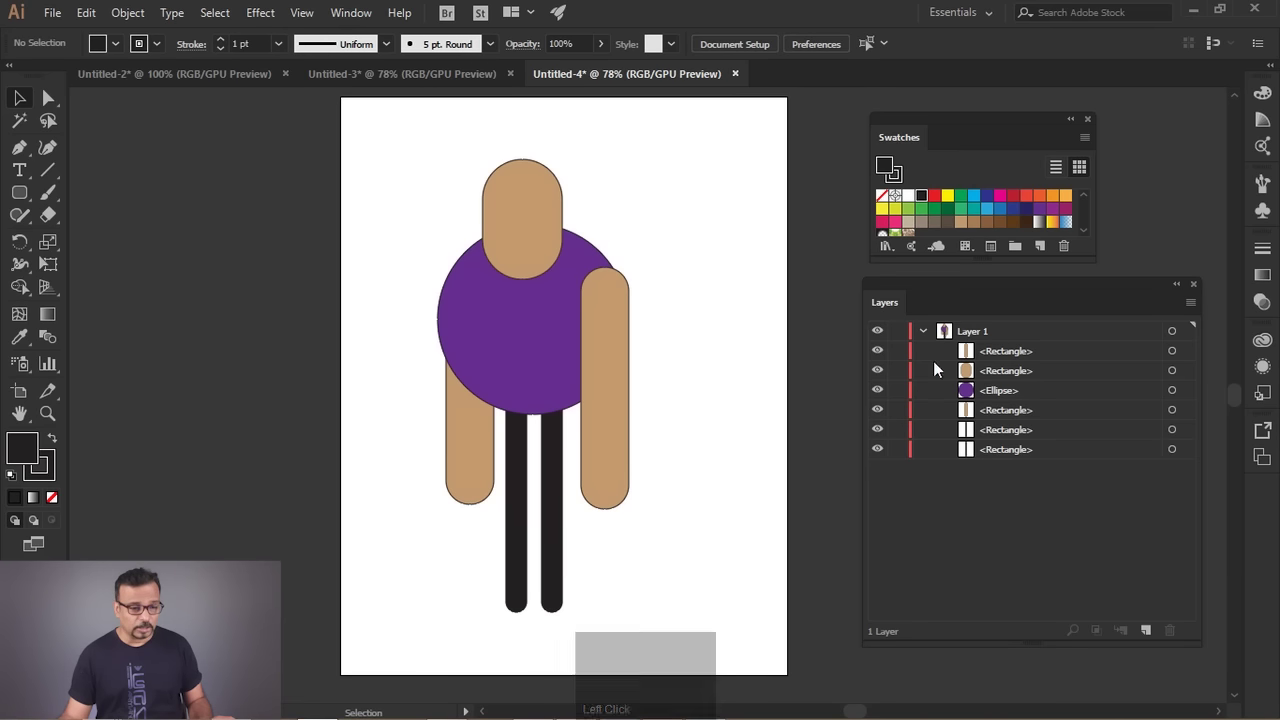
left_click(929, 338)
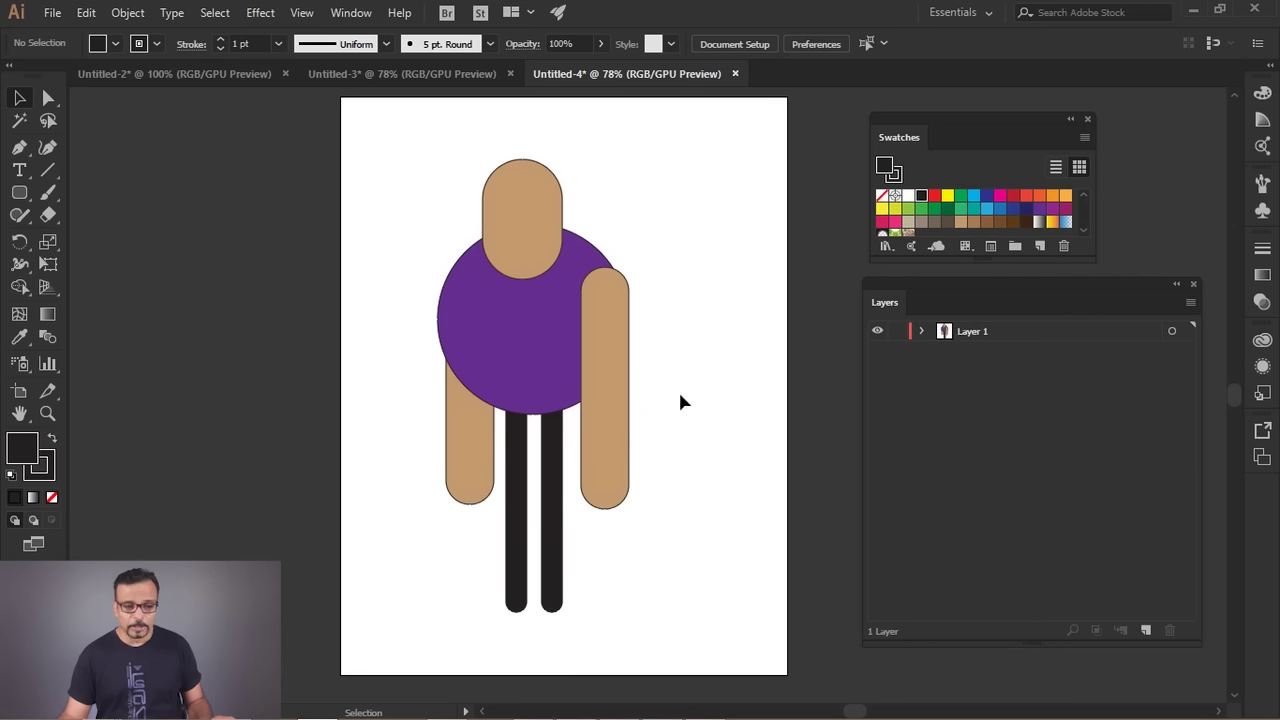
left_click(930, 339)
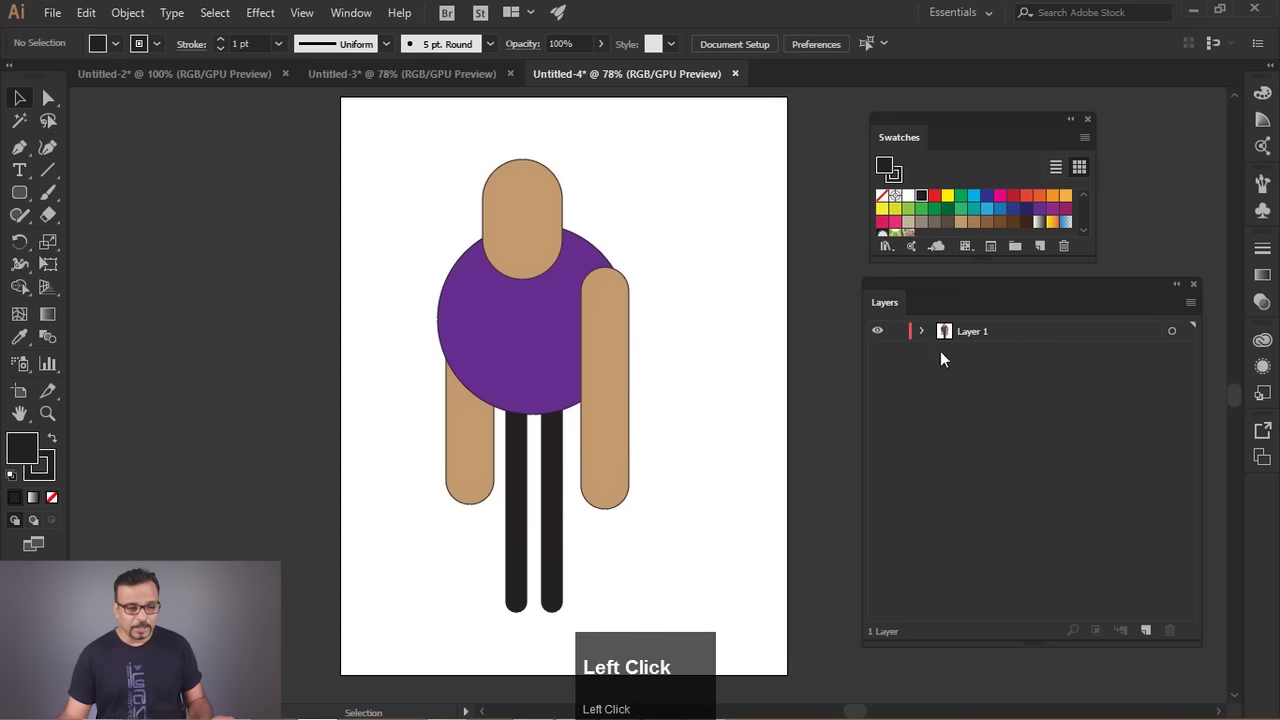
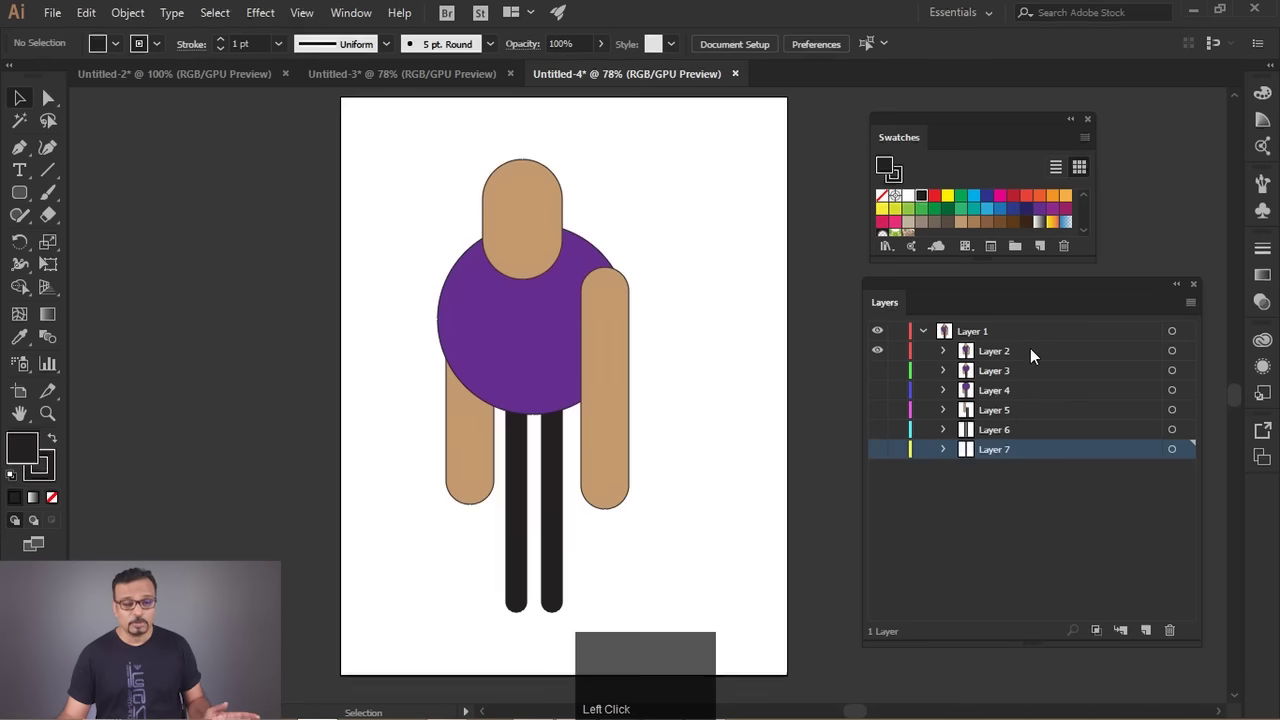
left_click(1046, 364)
key("ctrl+z")
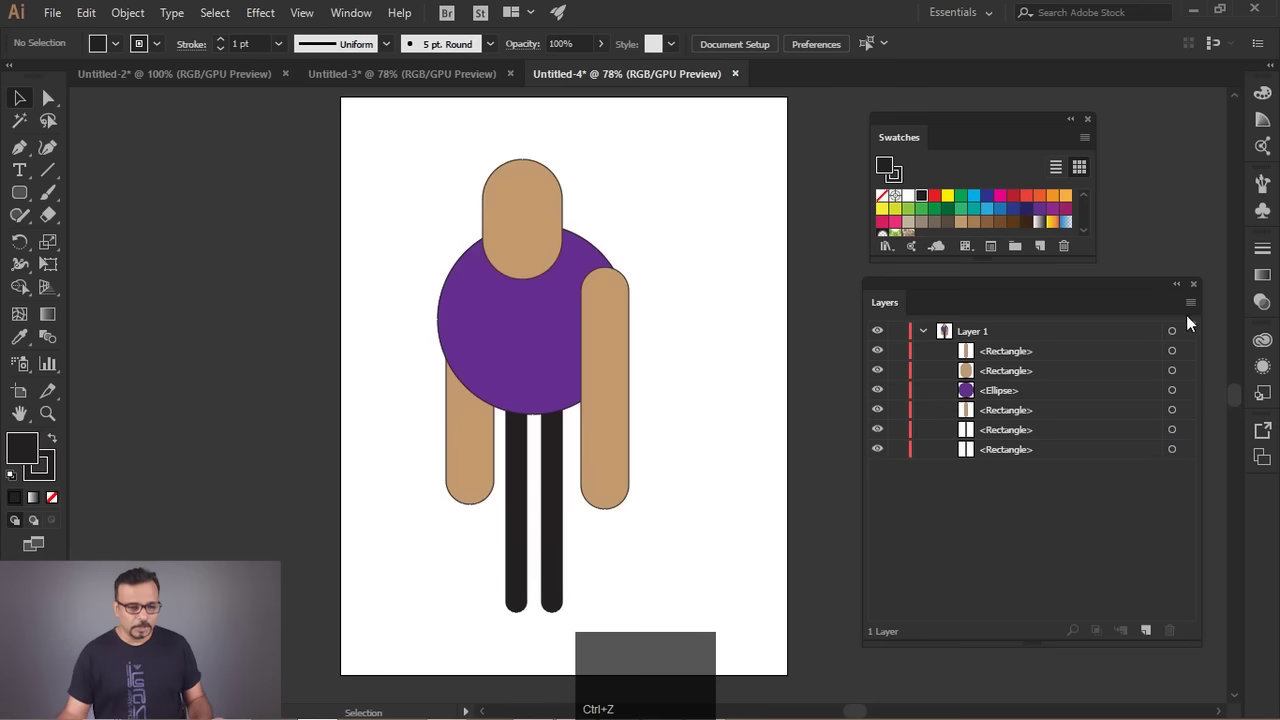
Release Layer 1's six shapes to their own sublayers, Layer 2 through Layer 7, with Release to Layers (Sequence).
left_click(1194, 311)
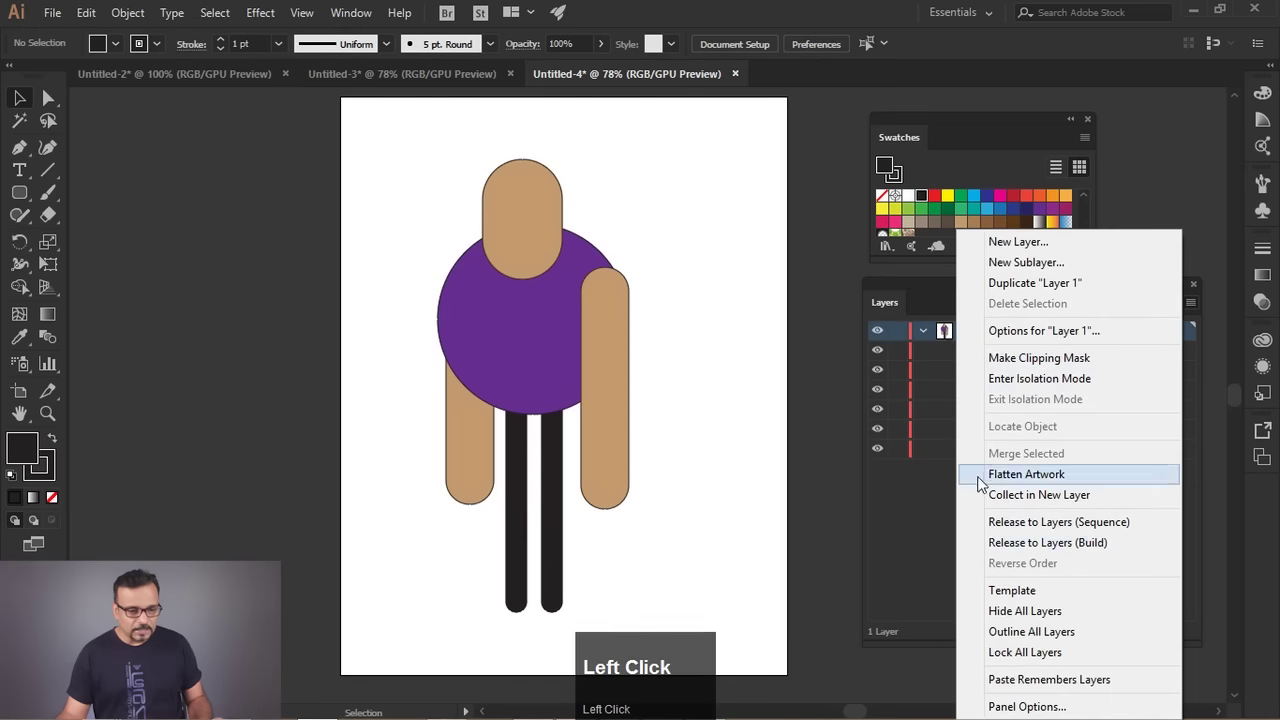
left_click(1037, 524)
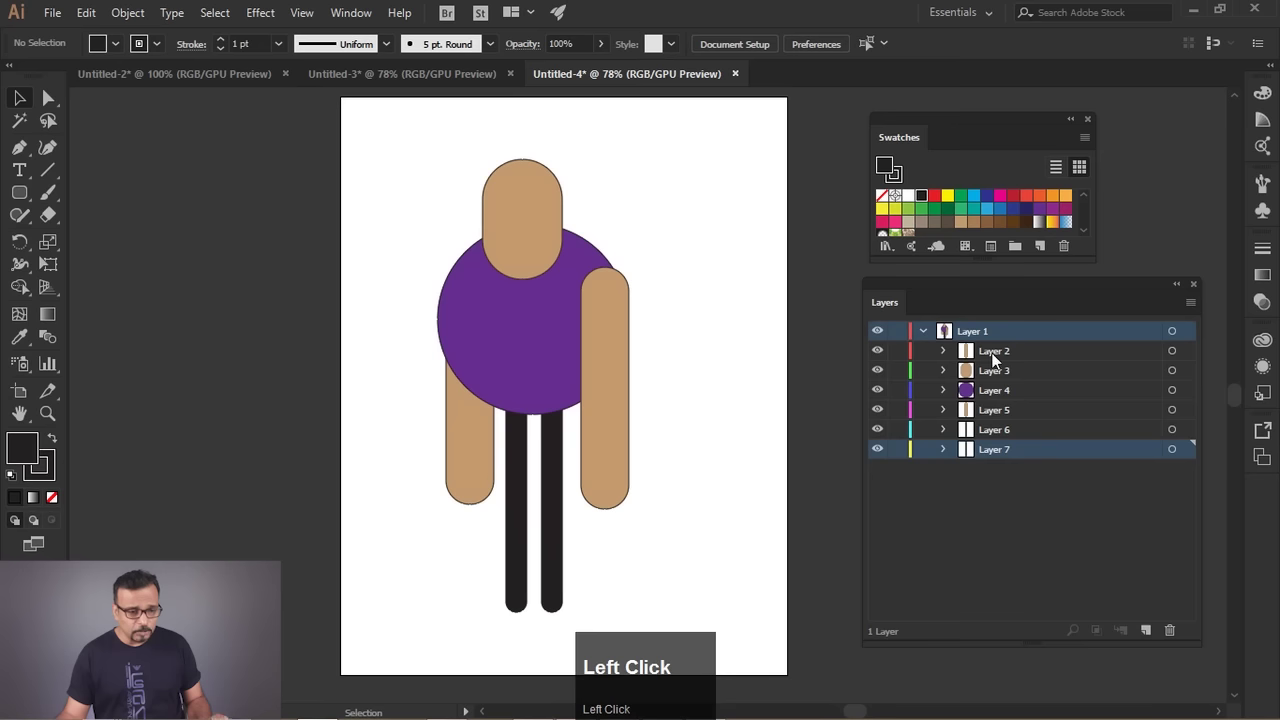
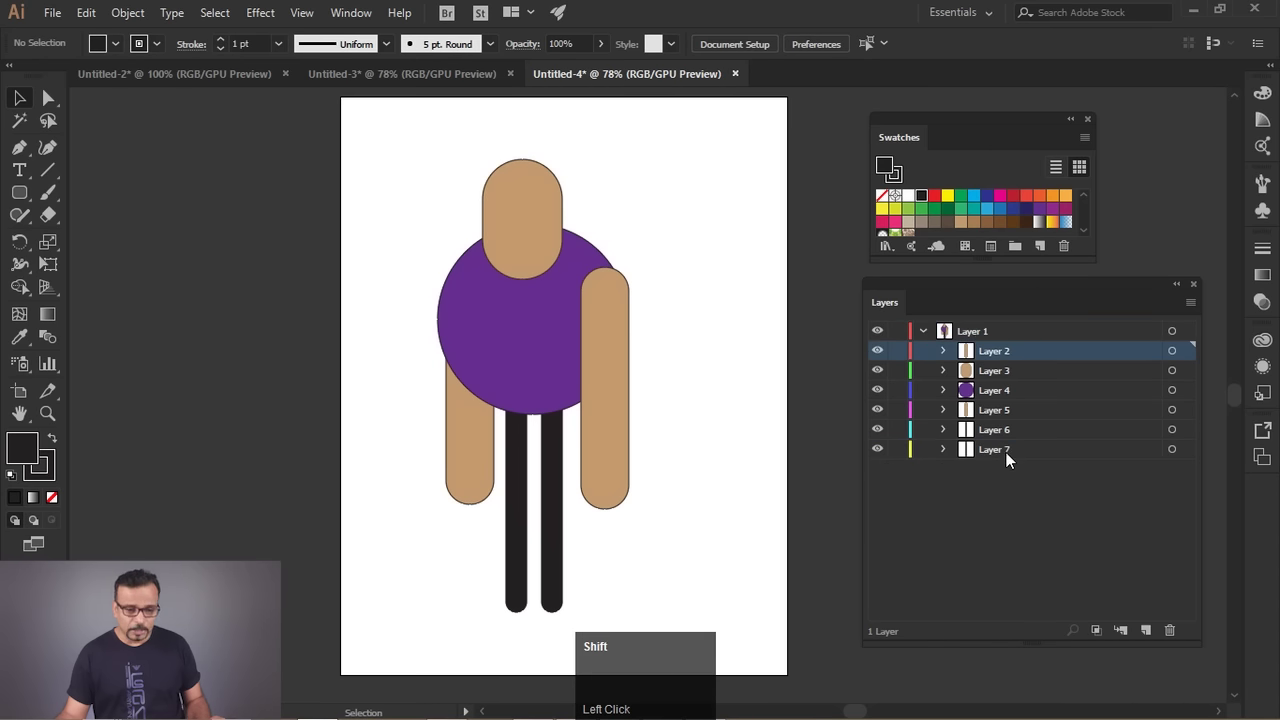
Promote Layer 2 through Layer 7 to top-level layers, remove the empty Layer 1, and deselect.
left_click(1011, 459)
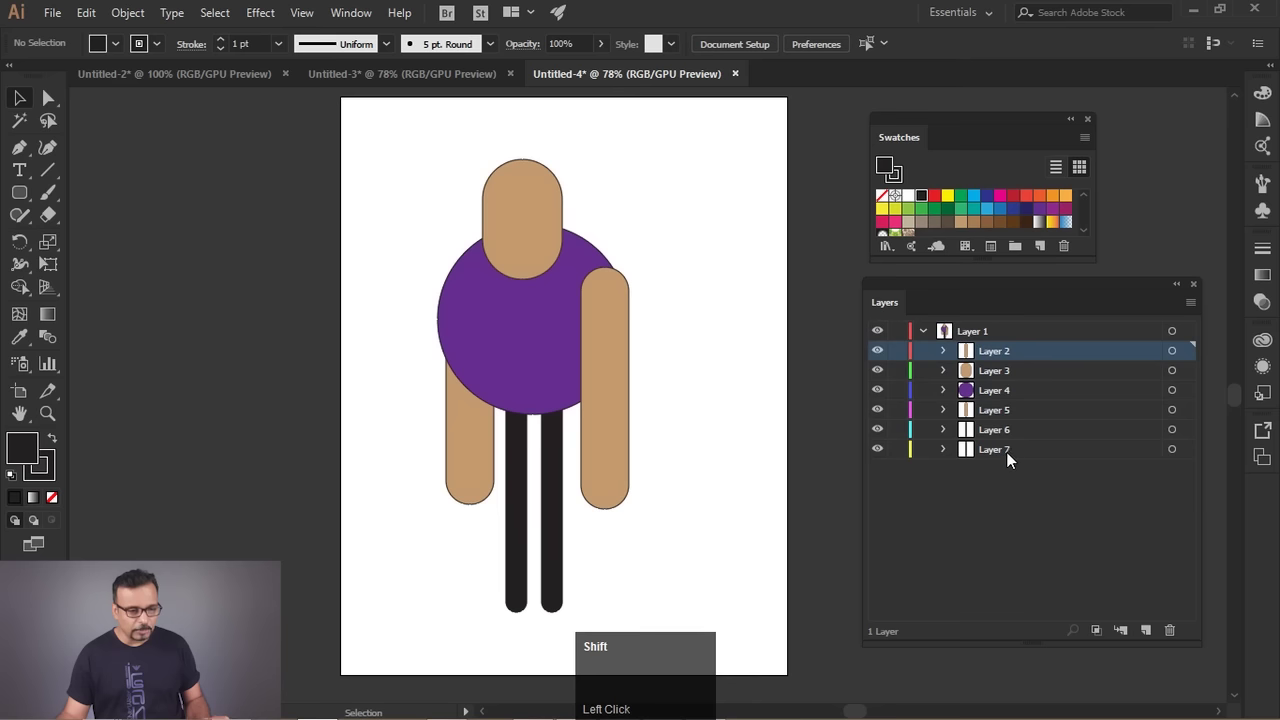
left_click(1021, 461)
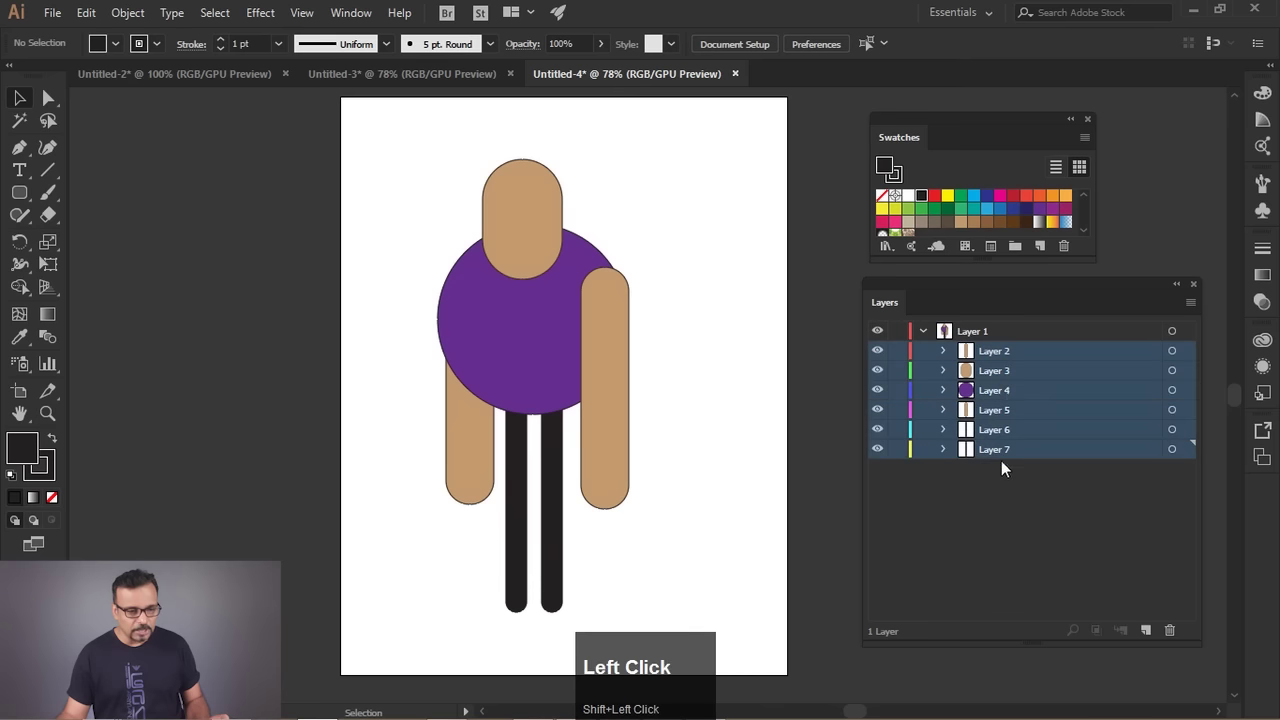
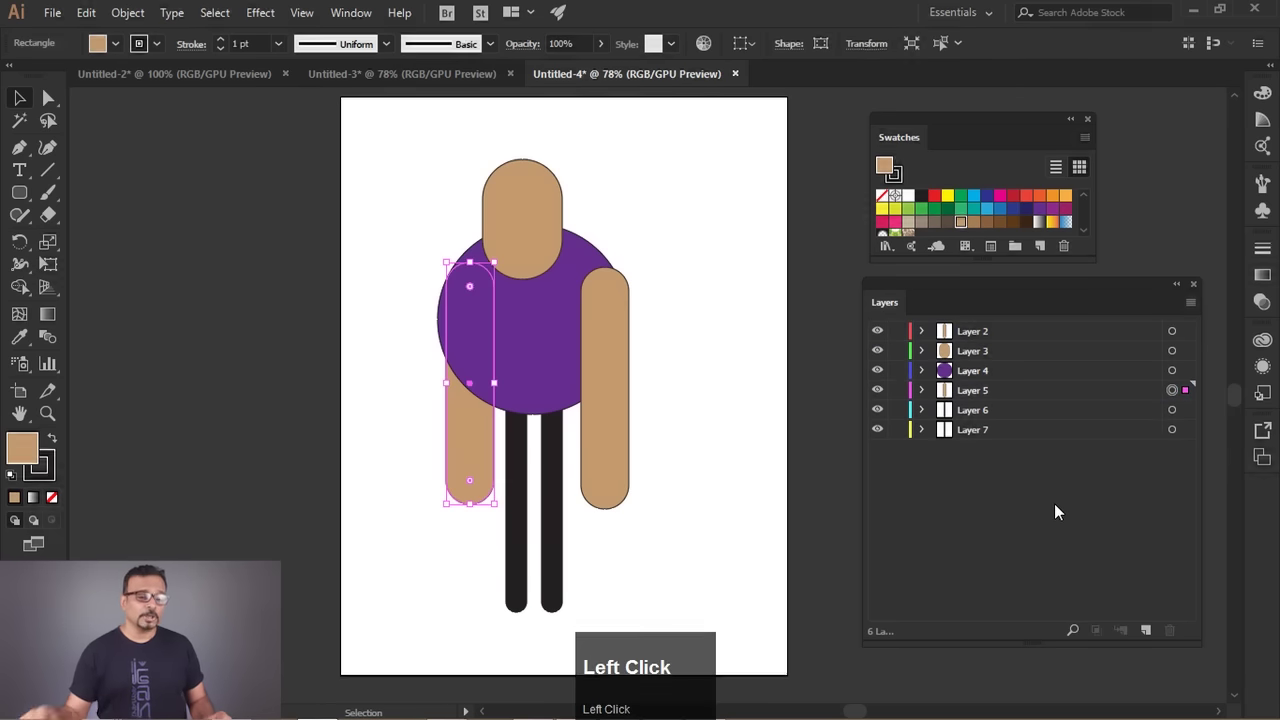
left_click(678, 483)
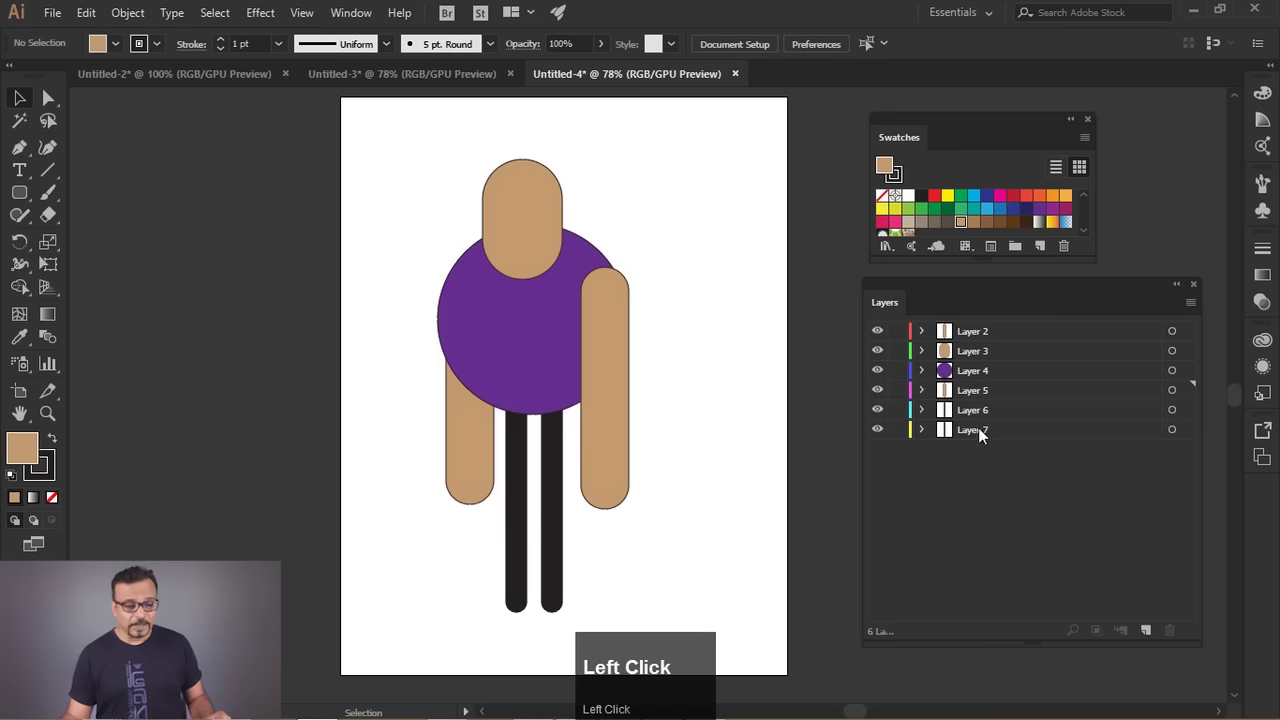
Rename Layer 7 to 'right leg'.
left_click(989, 439)
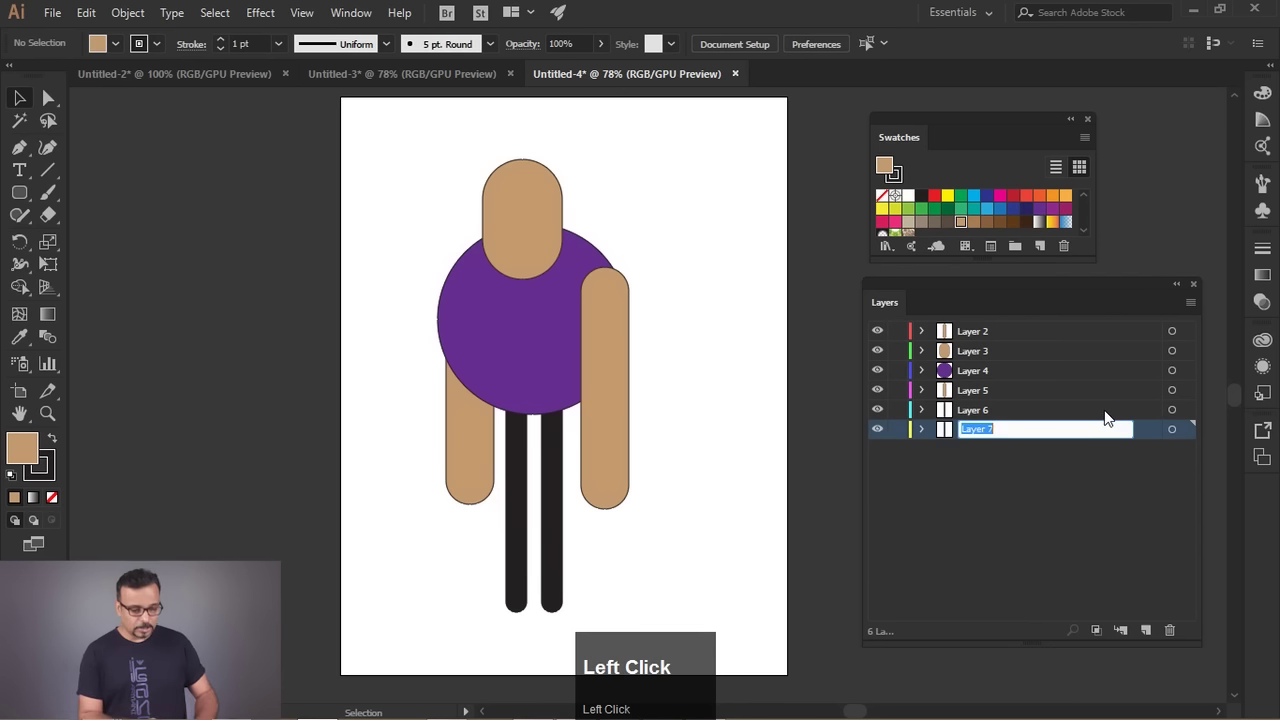
type("right")
key("space")
type("led")
key("BackSpace")
type("g")
key("Return")
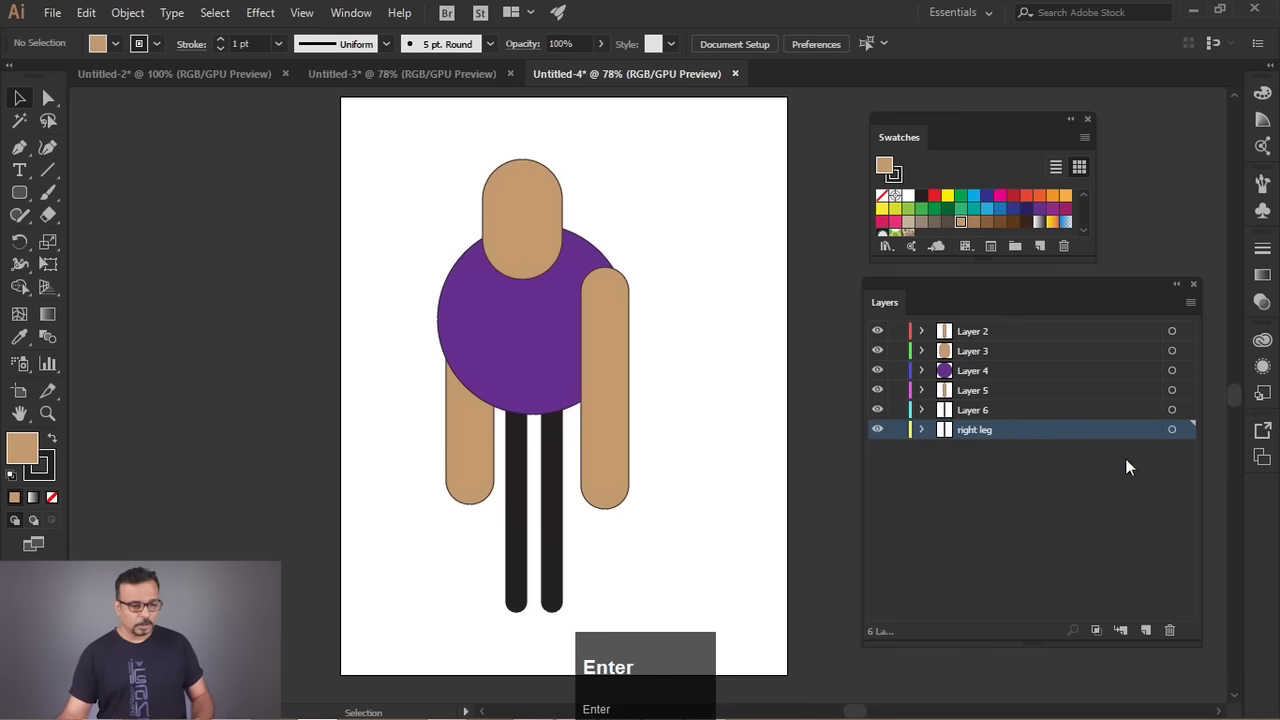
Rename Layer 6 to 'left leg' and begin renaming Layer 5.
left_click(973, 410)
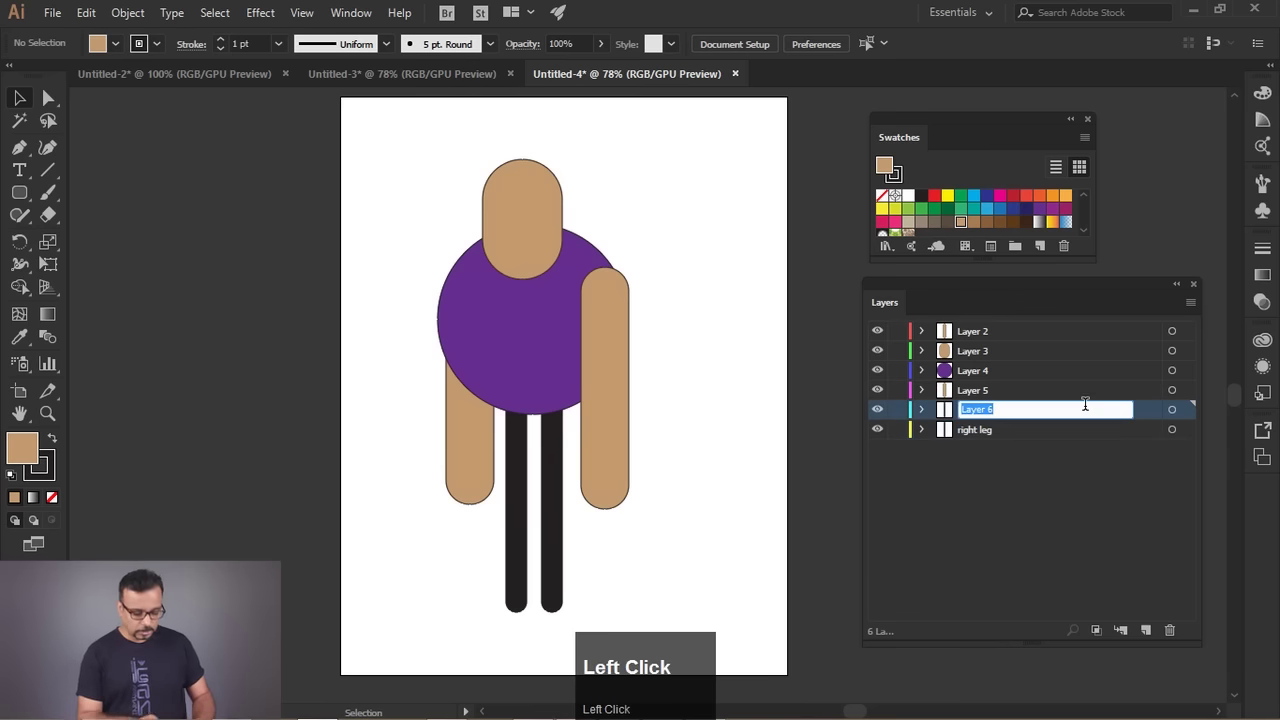
type("left")
key("space")
type("let")
key("BackSpace")
key("Return")
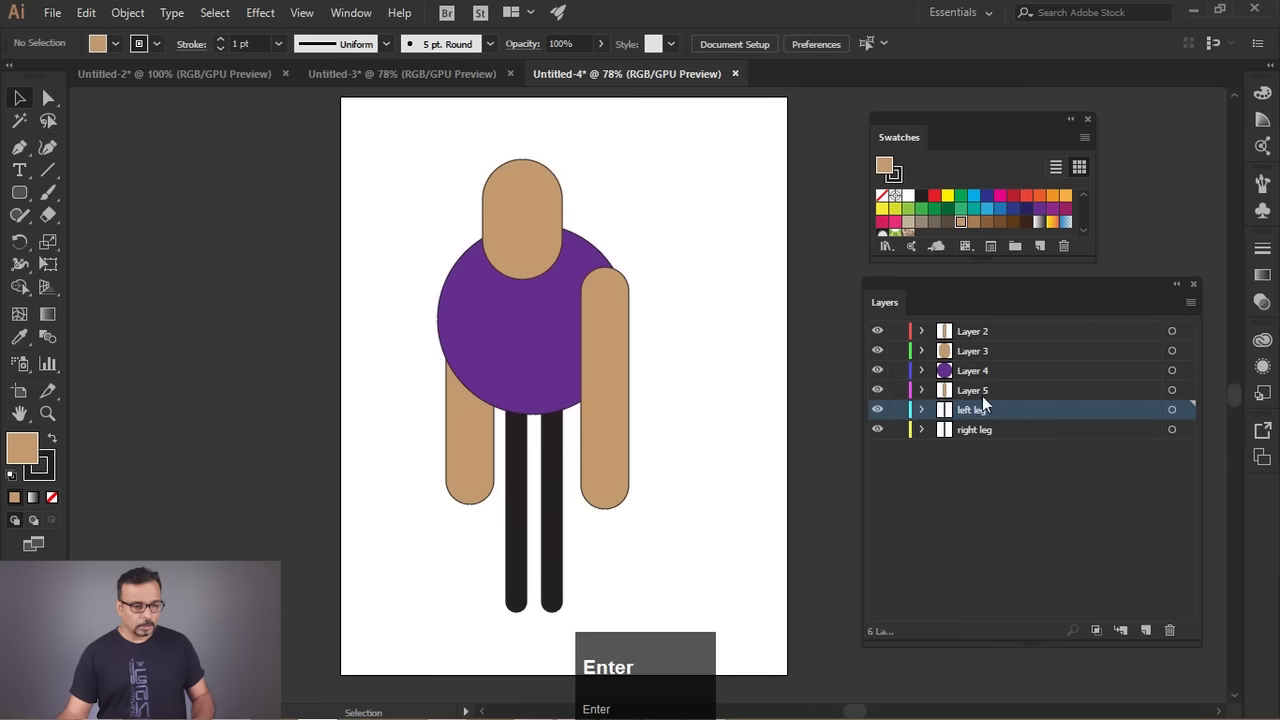
left_click(990, 400)
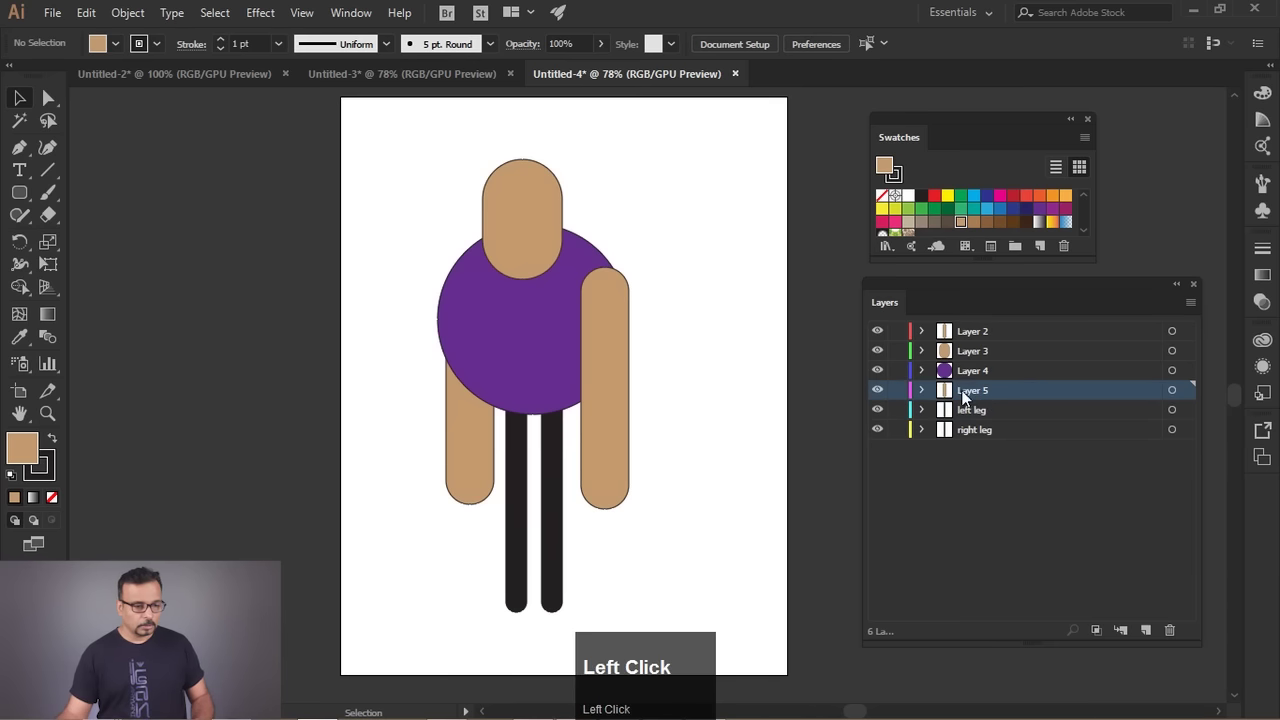